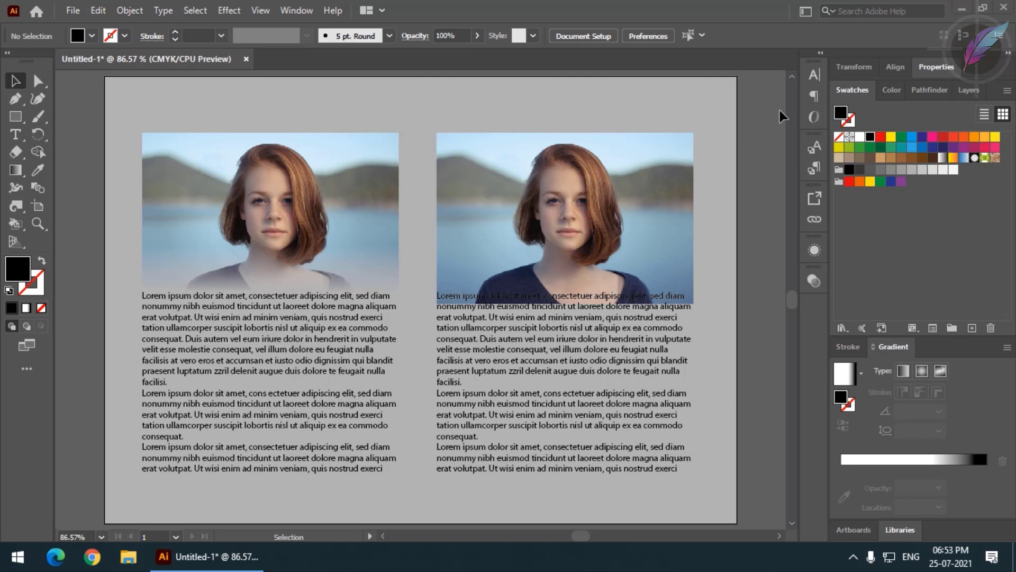
- Delete the faded example photo above the left text column
click(311, 260)
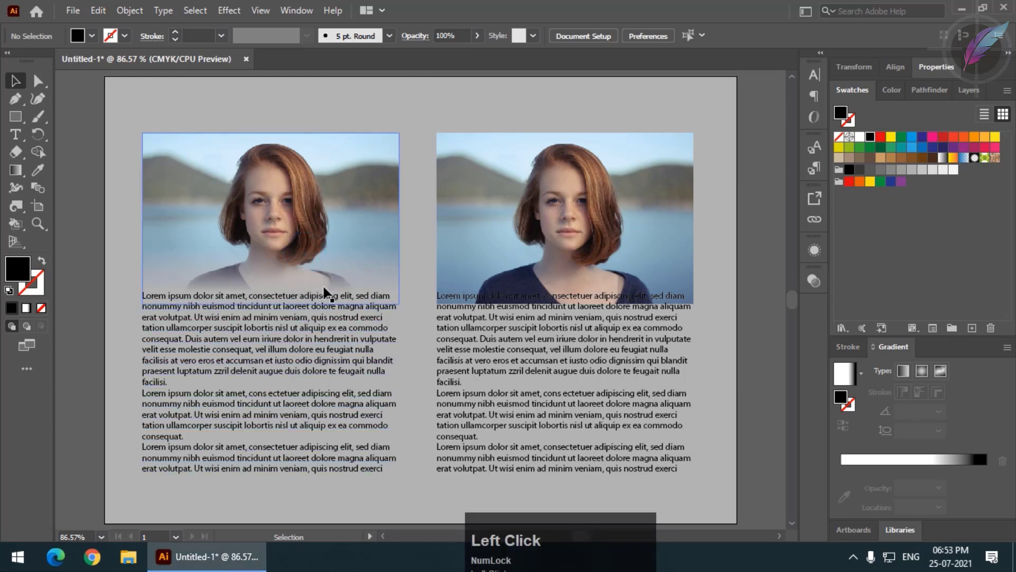
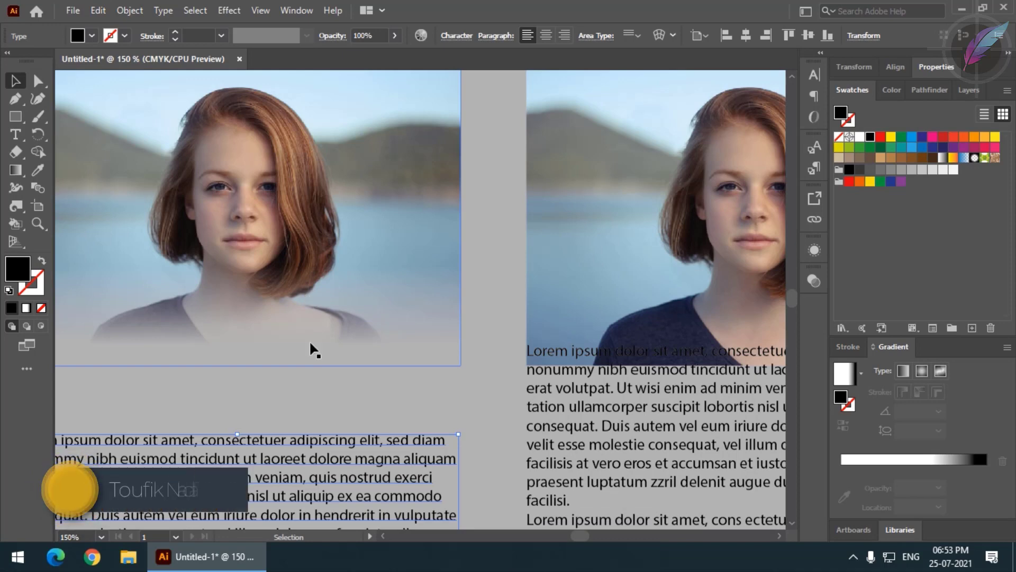
key(space)
click(555, 381)
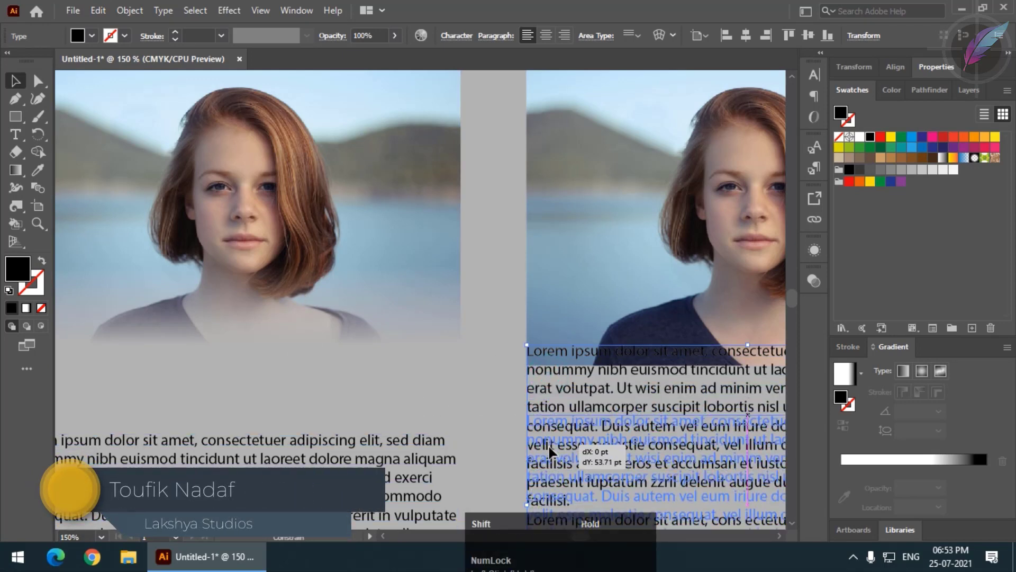
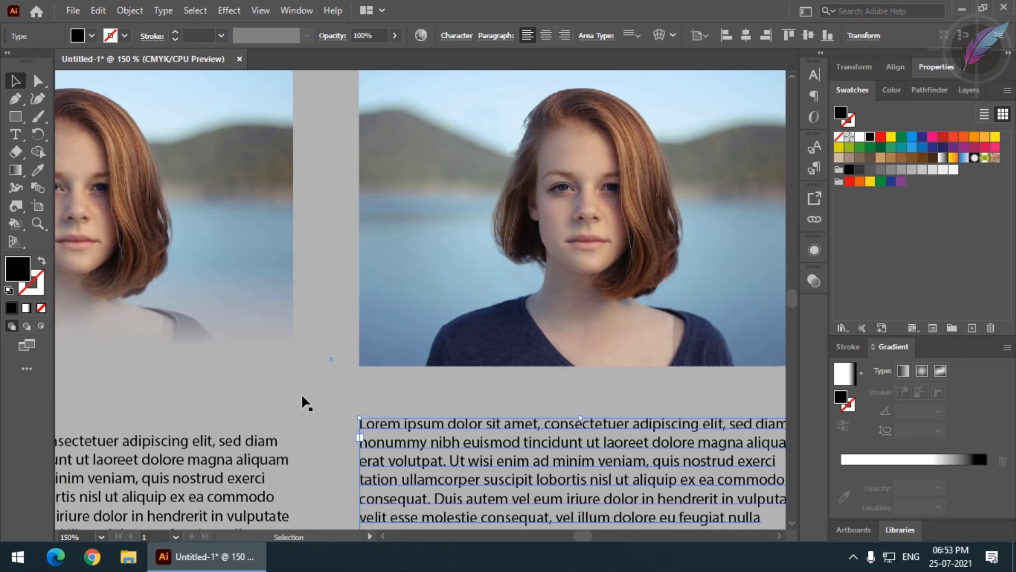
key(ctrl+Num_Lock)
key(ctrl+z)
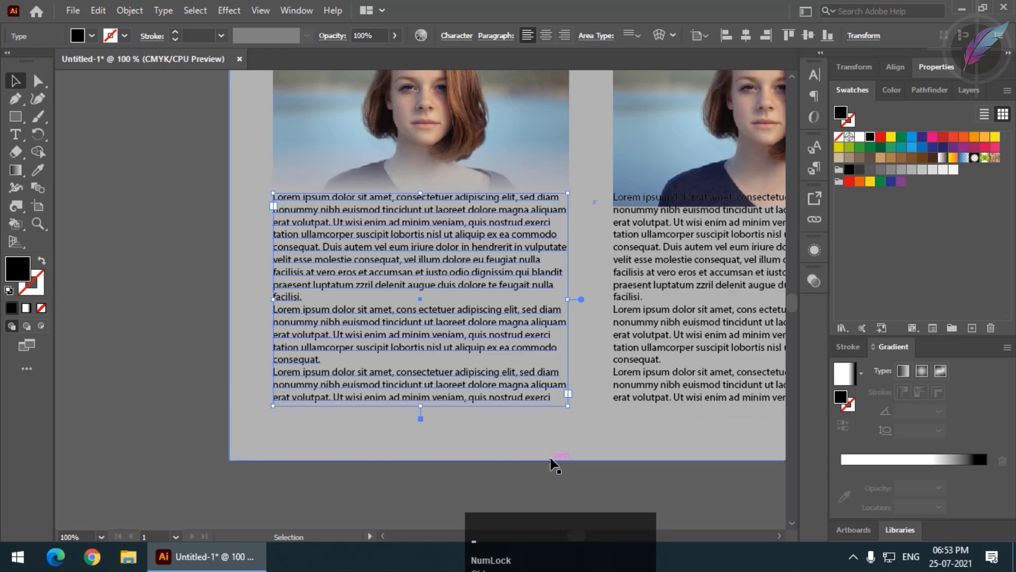
key(space)
key(space)
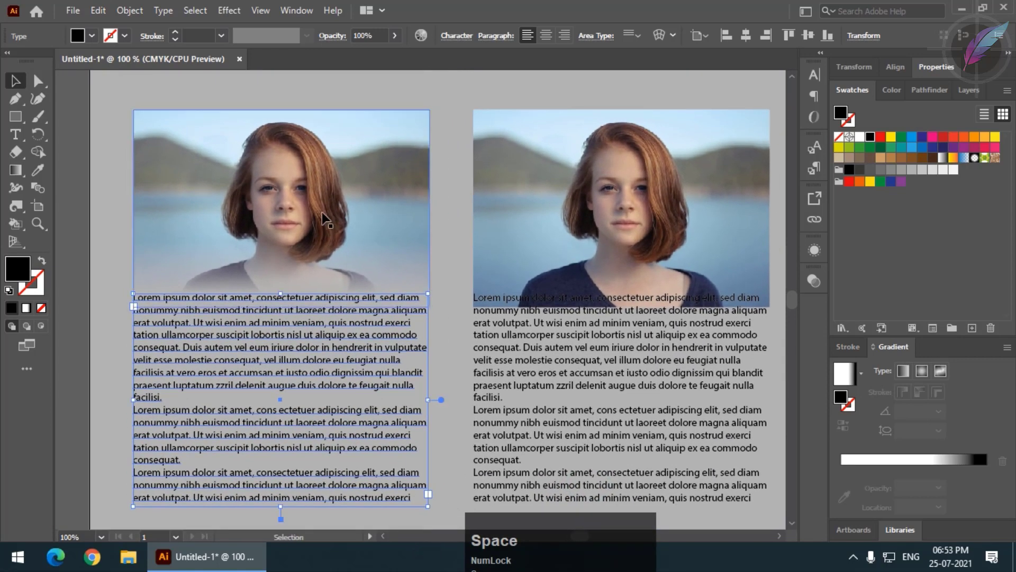
scroll(up, 3)
click(165, 102)
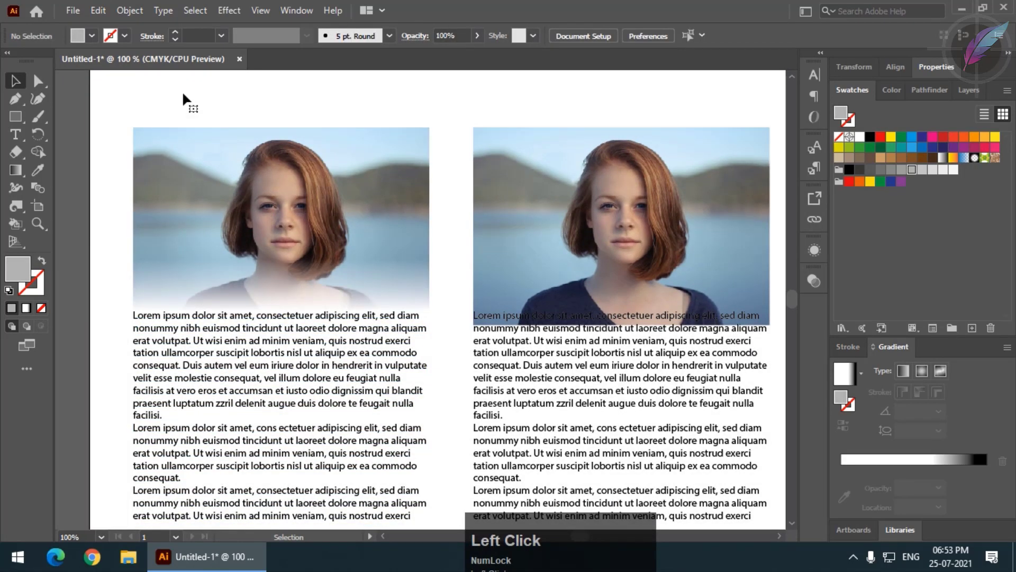
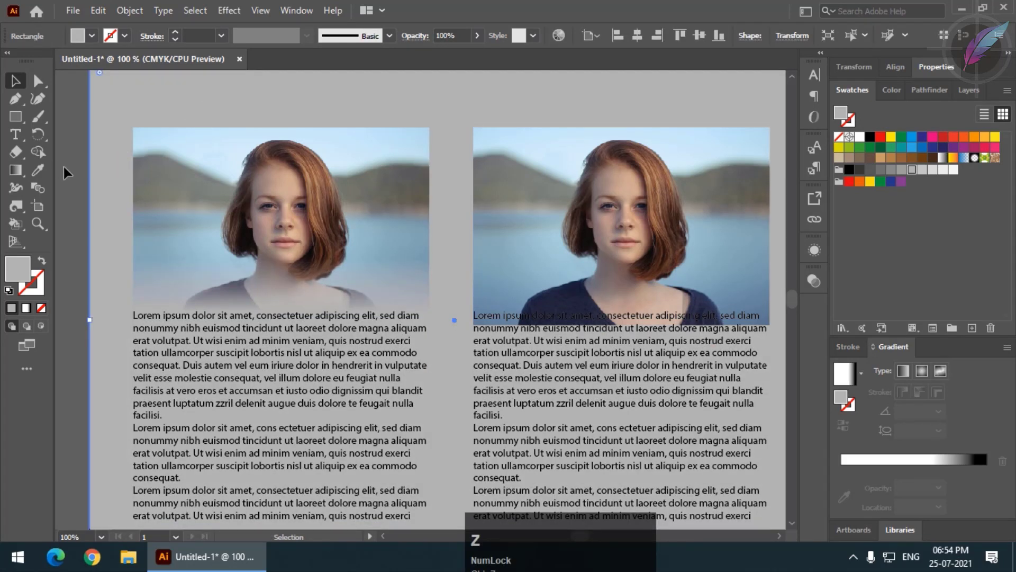
click(72, 173)
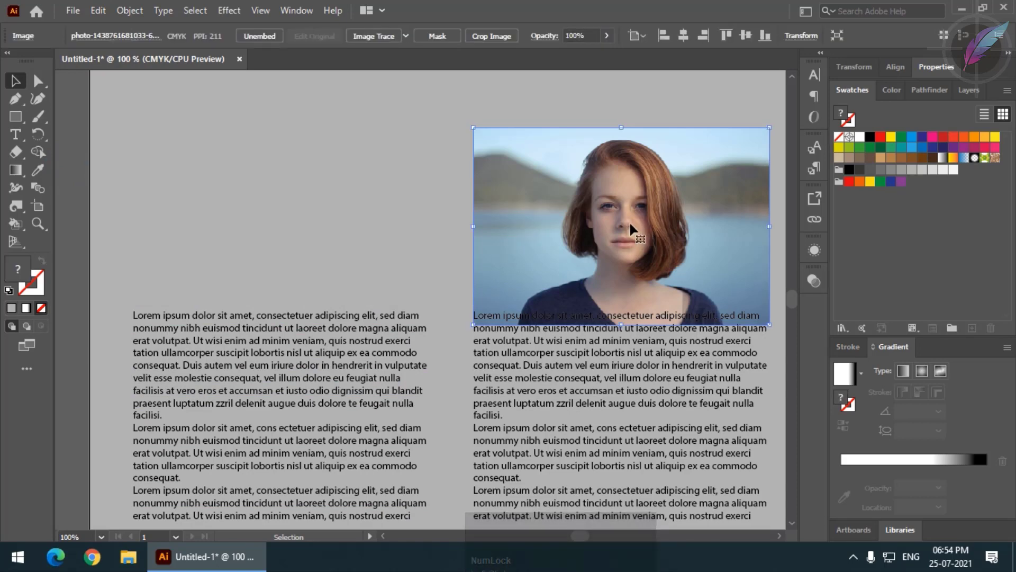
- Place a fresh copy of the woman's photo from the file picker
click(76, 13)
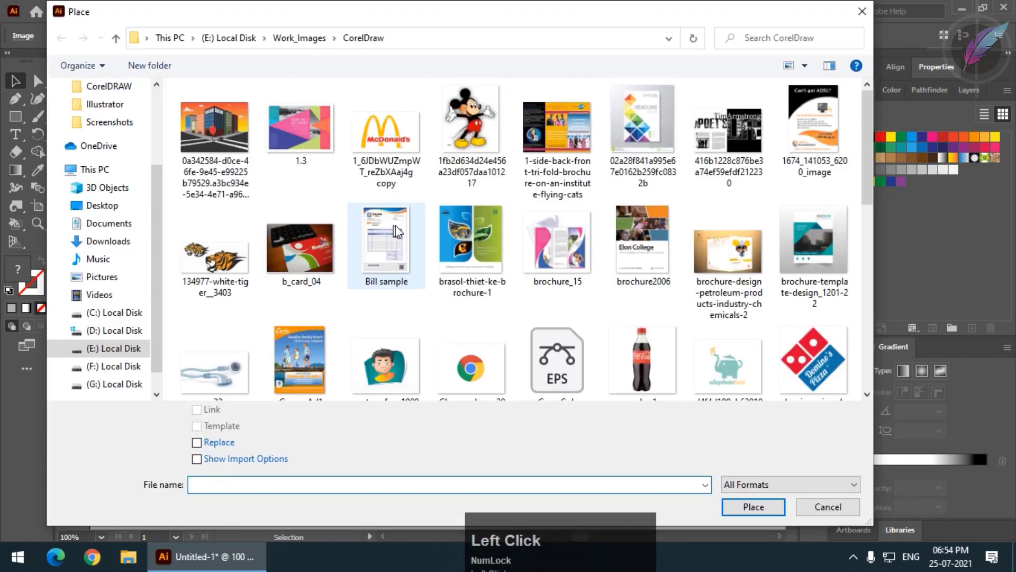
scroll(down, 3)
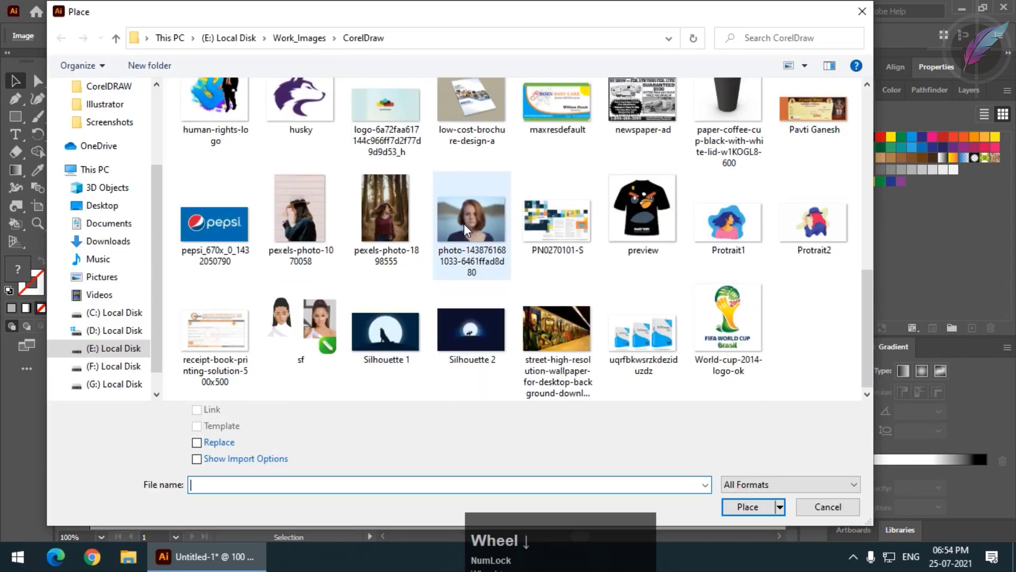
click(469, 226)
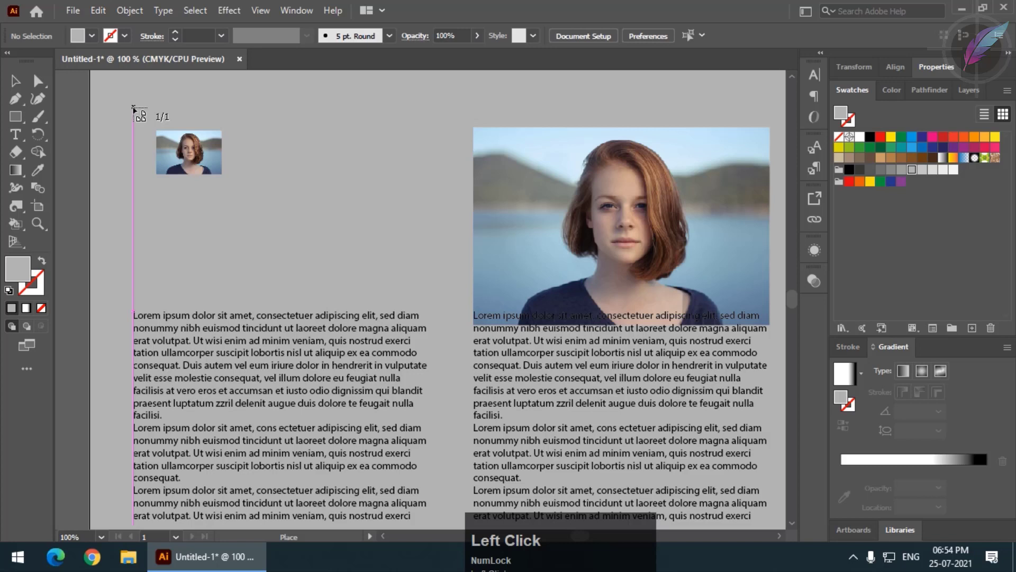
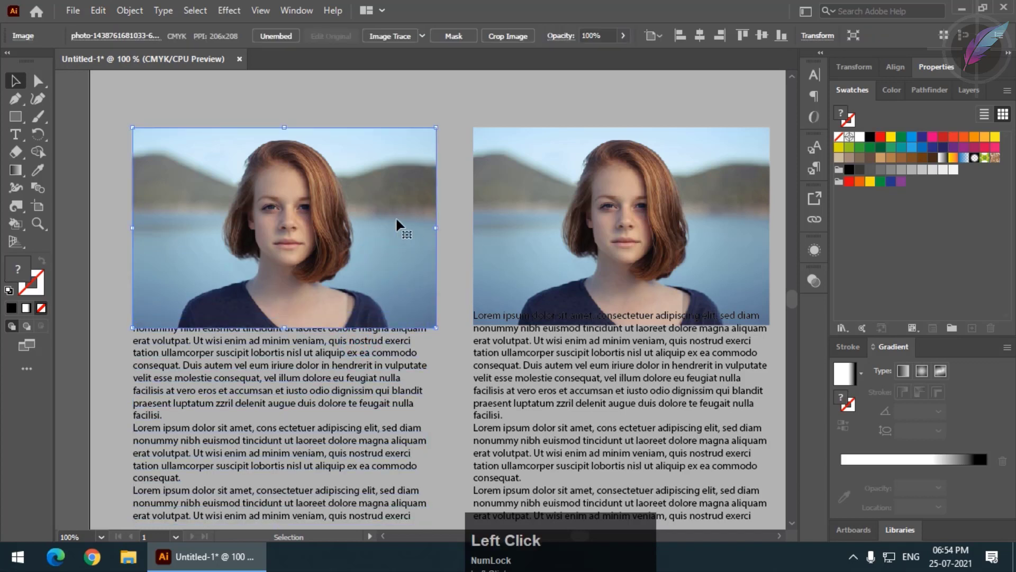
- Draw a rectangle over the left photo and fill it with the White, Black gradient
key(ctrl+[)
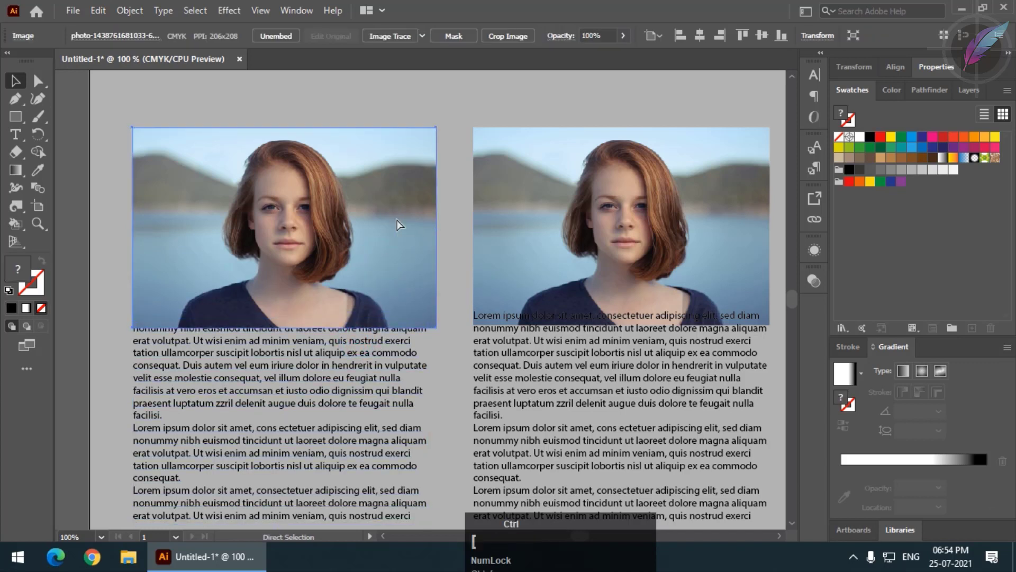
click(402, 225)
key([)
key(])
click(107, 272)
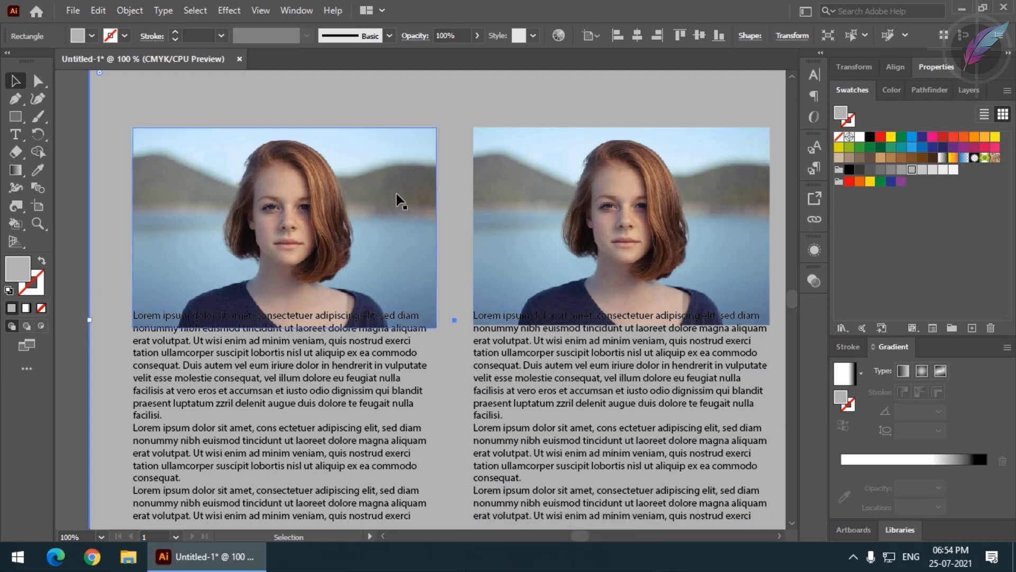
- Set the gradient angle to -90° and push the white portion down toward the bottom edge
click(402, 200)
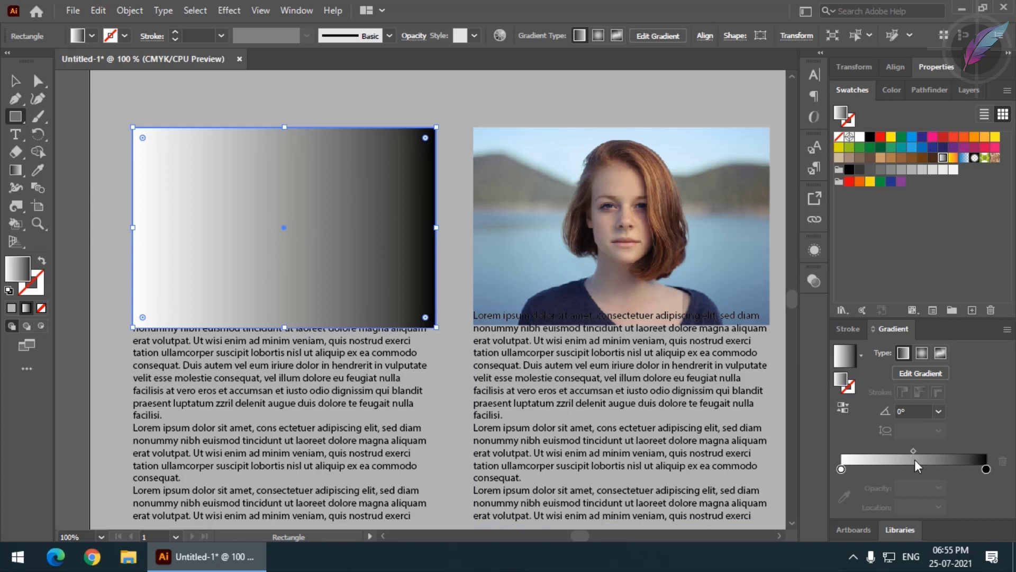
click(944, 417)
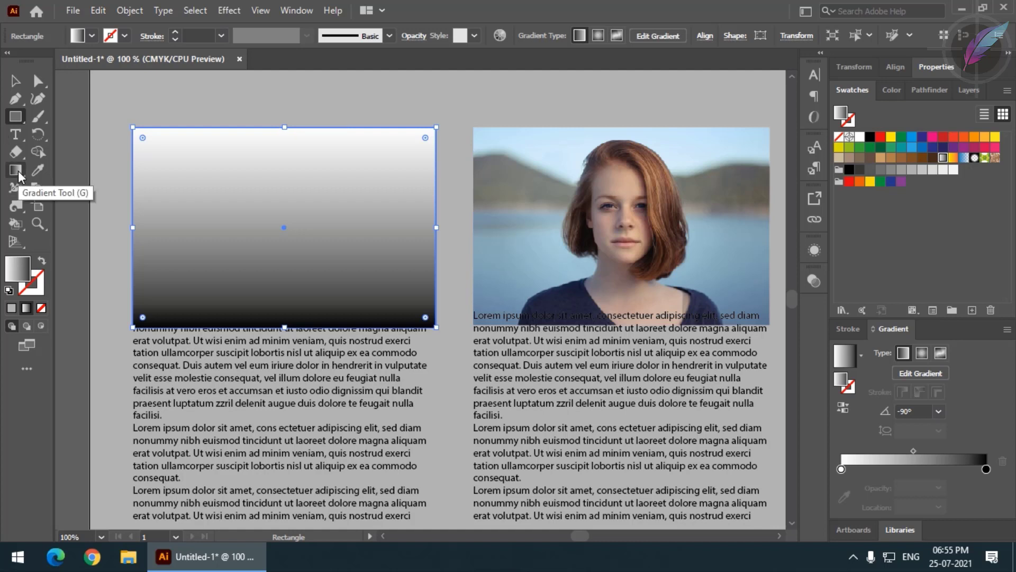
click(23, 175)
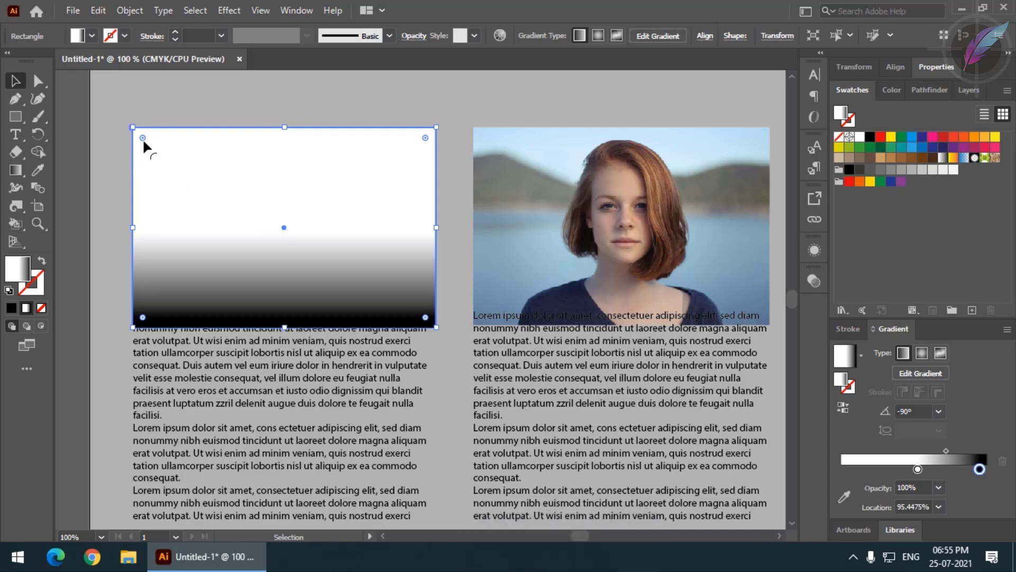
- Select photo and gradient rectangle together and apply Make Mask in the Transparency panel
click(225, 183)
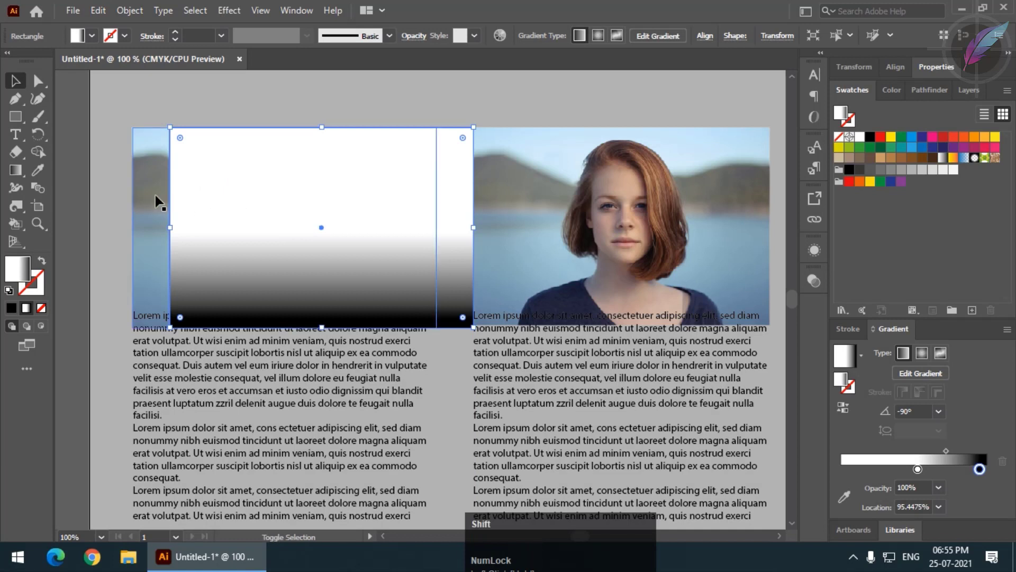
click(159, 200)
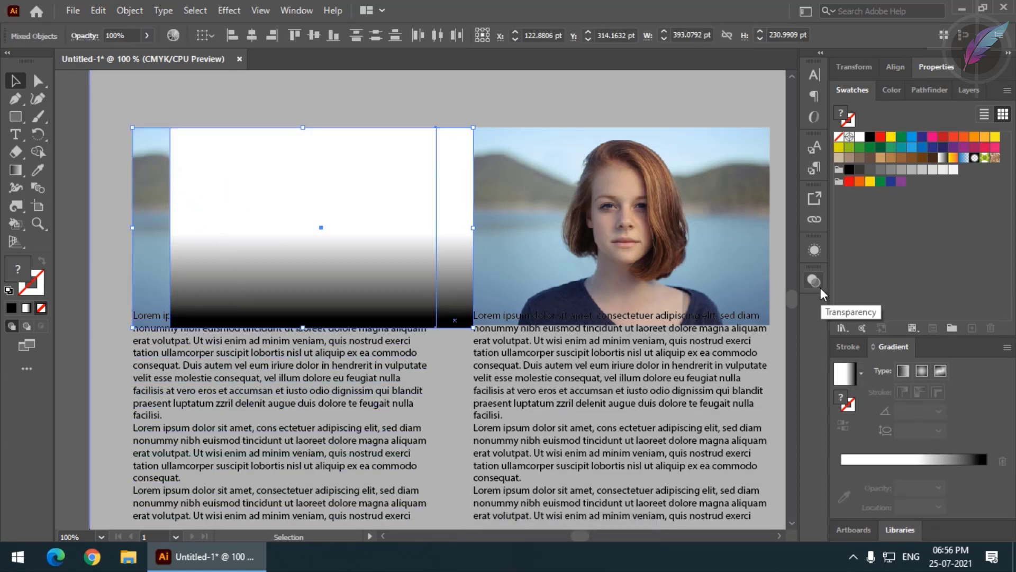
click(826, 292)
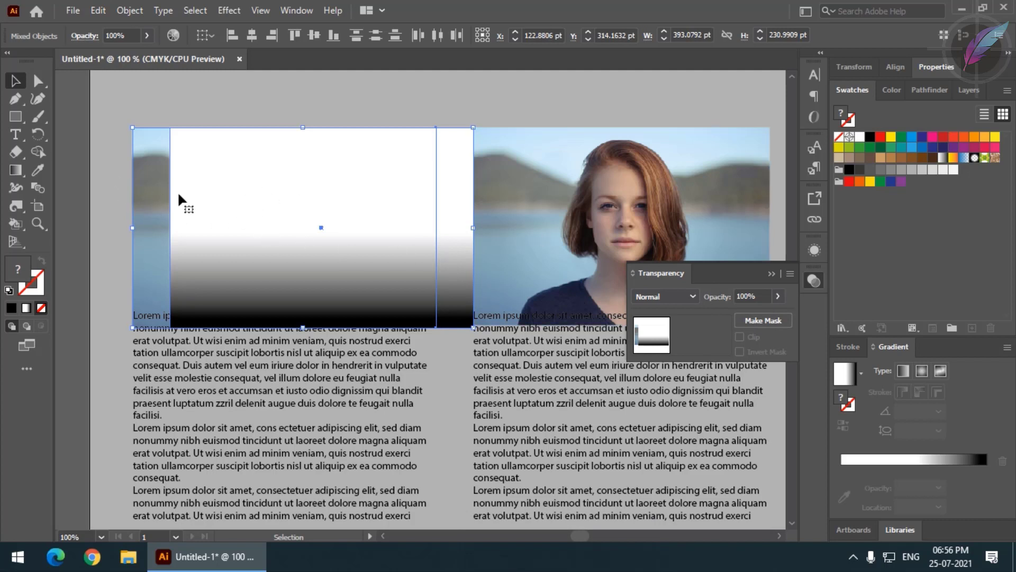
click(85, 190)
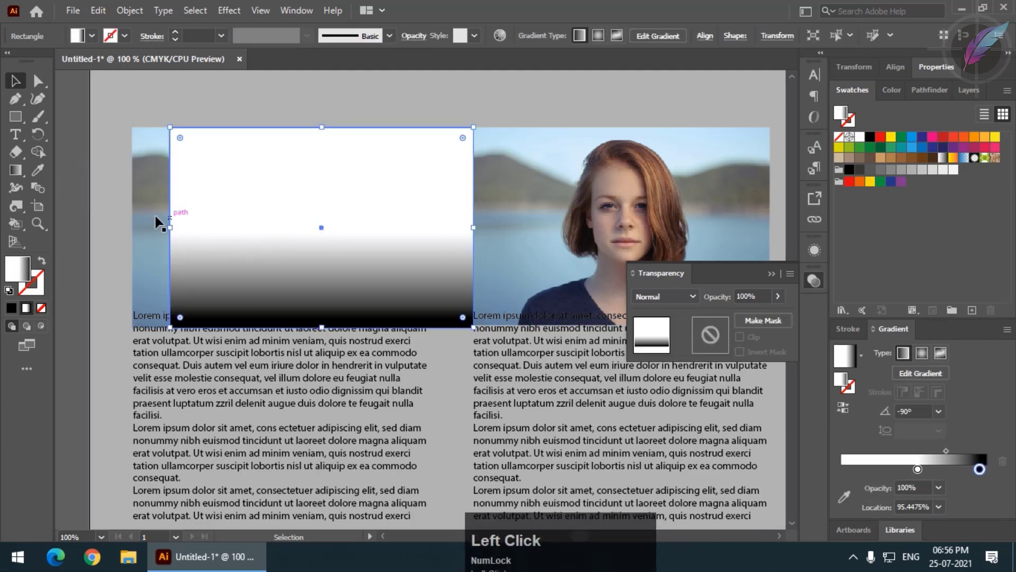
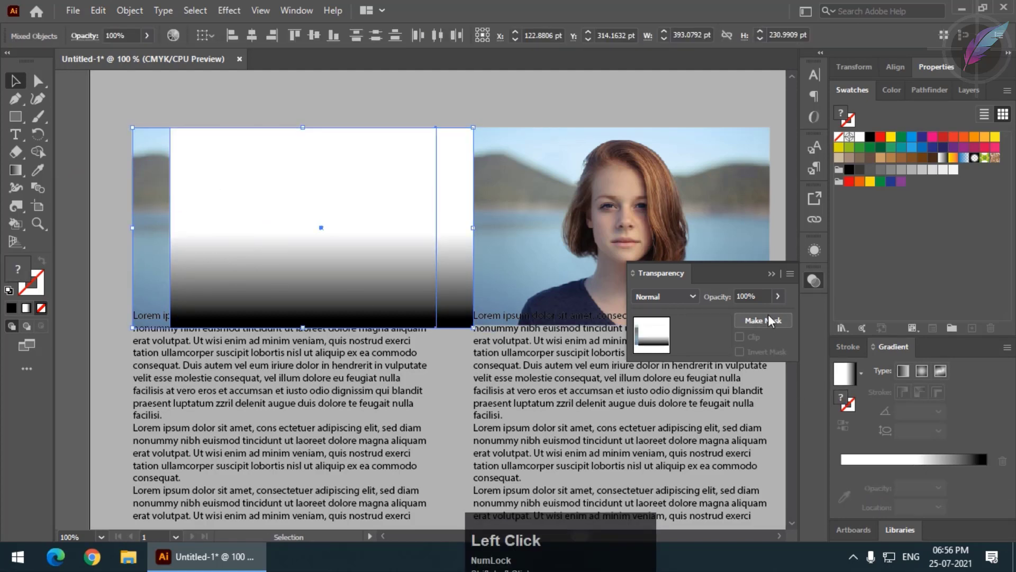
click(770, 325)
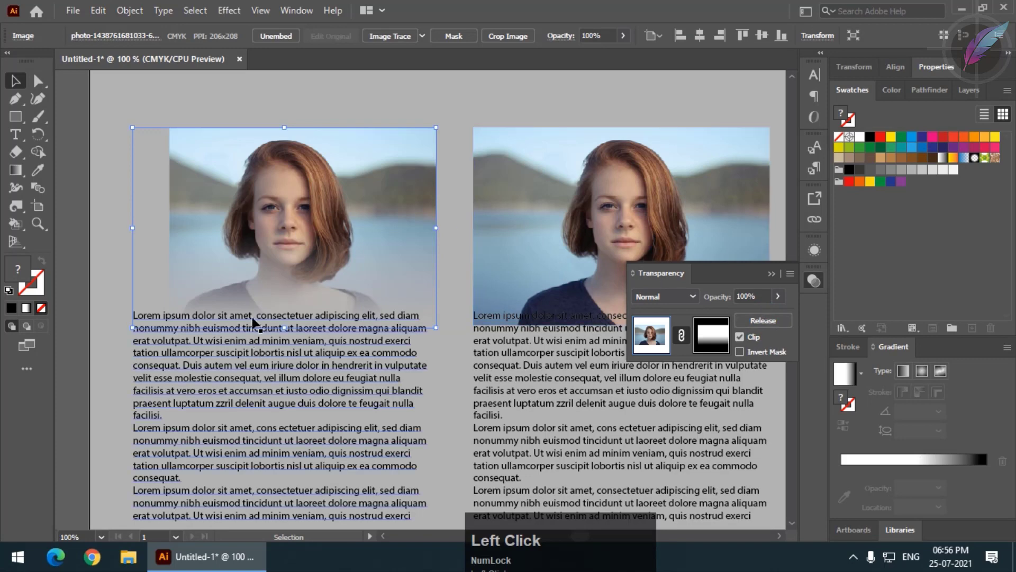
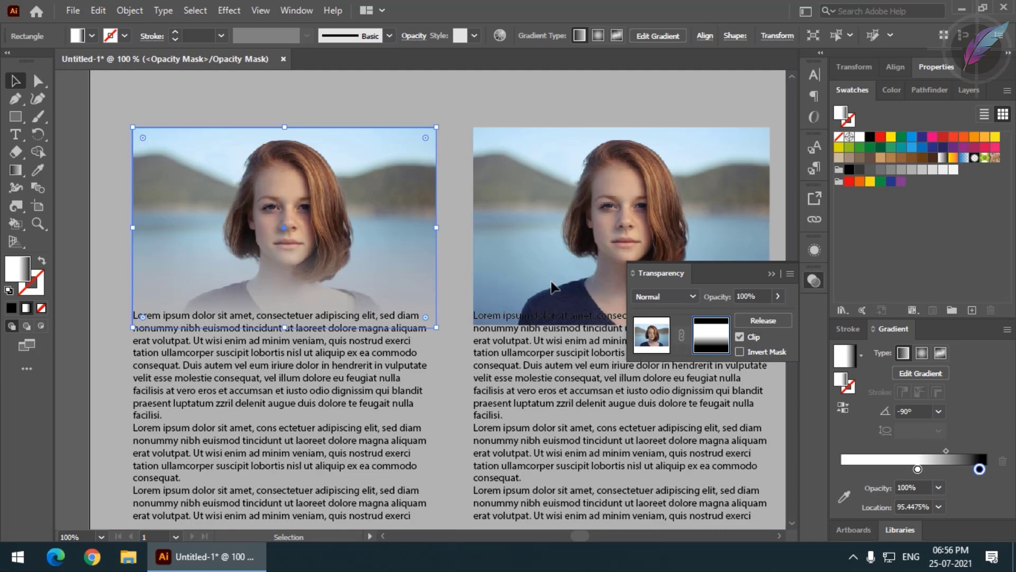
- Drag the mask gradient stops on the photo so the fade starts lower, confirming the stop colour
click(29, 171)
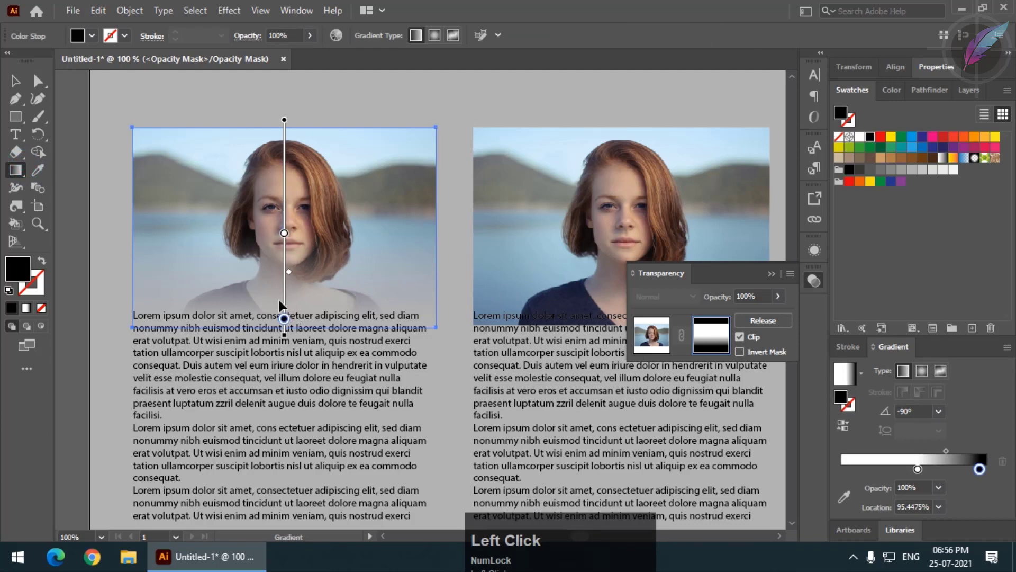
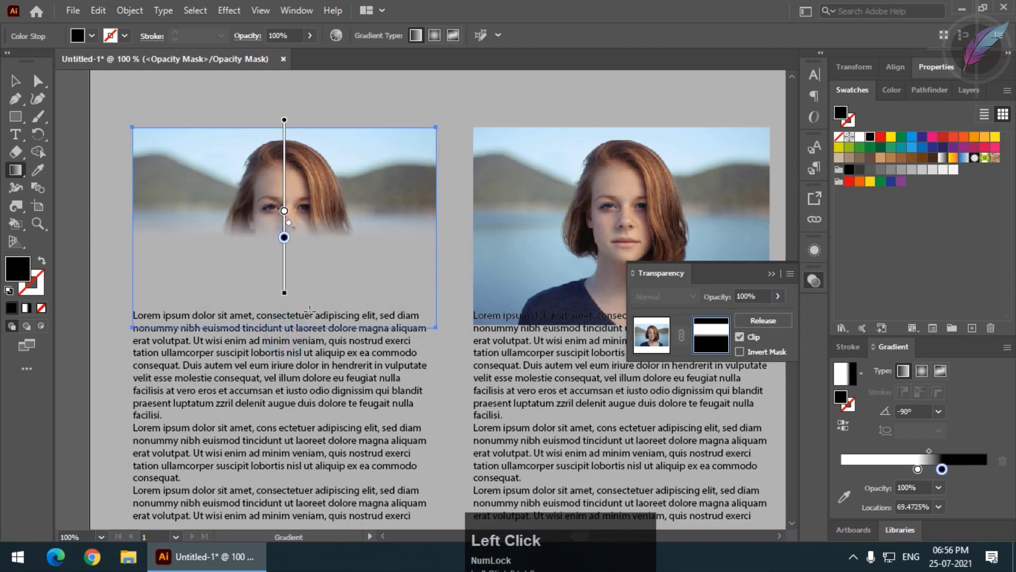
click(292, 300)
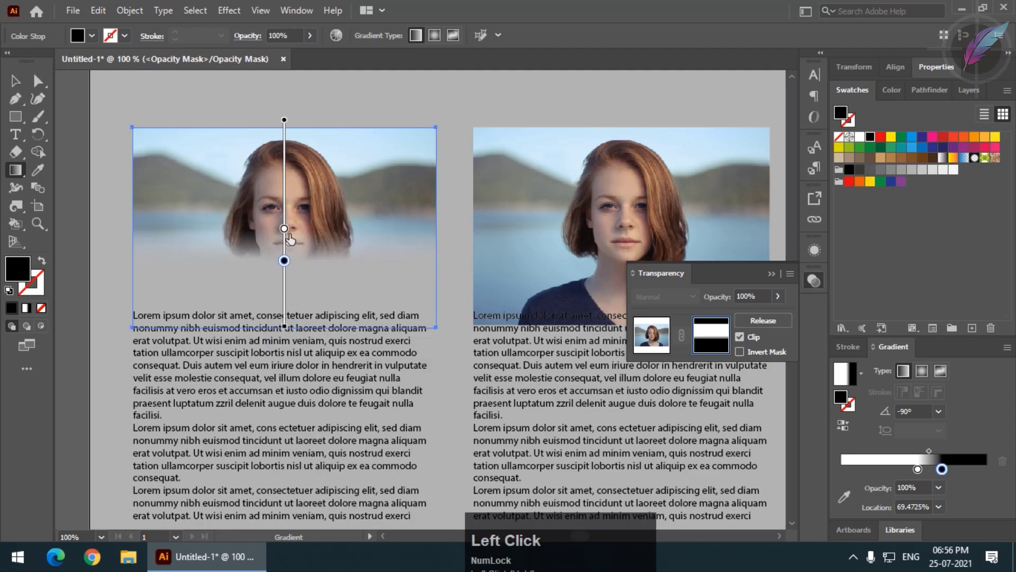
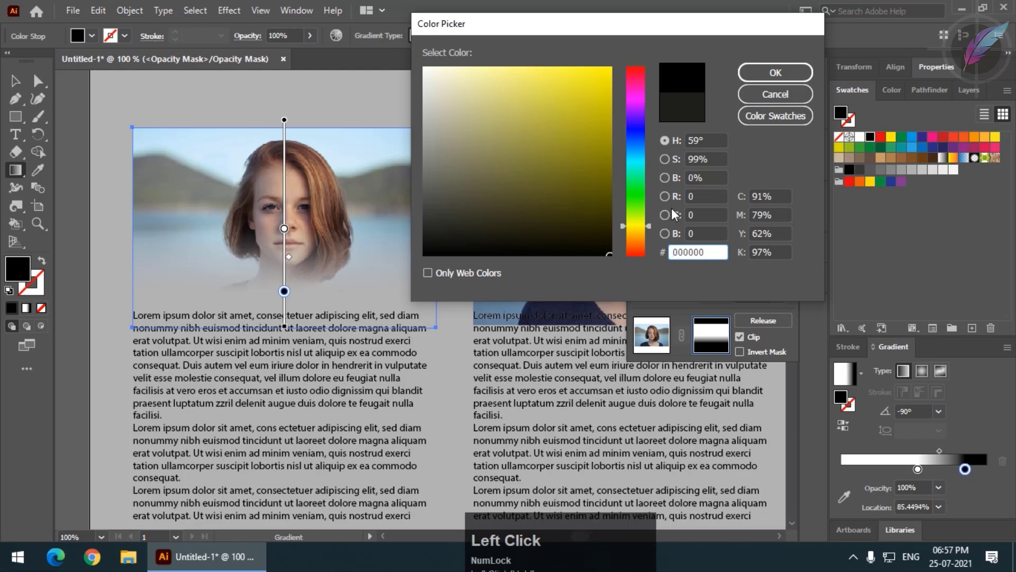
click(782, 101)
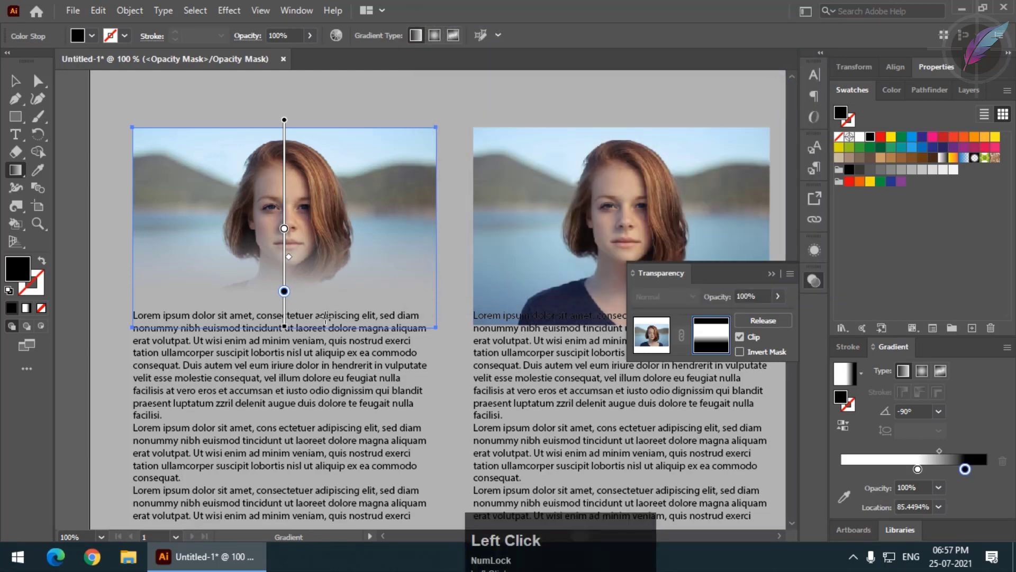
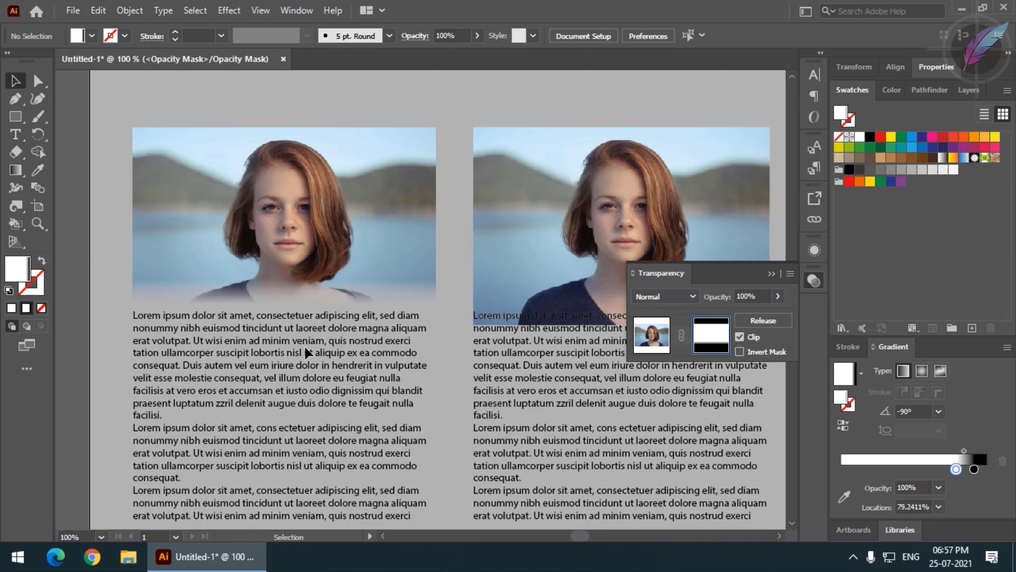
- Leave mask editing via the image thumbnail and deselect the photo
click(313, 349)
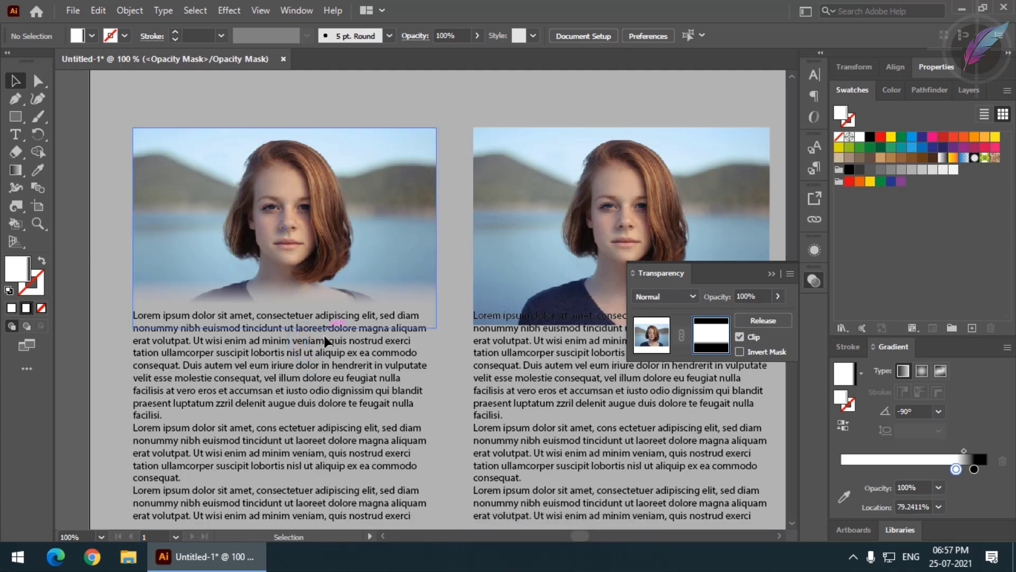
click(346, 354)
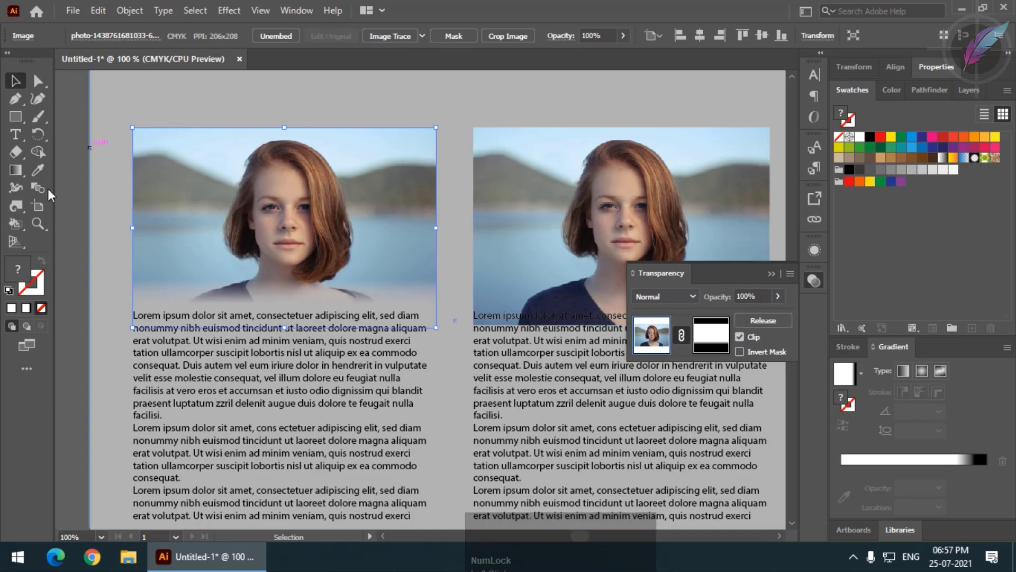
click(82, 226)
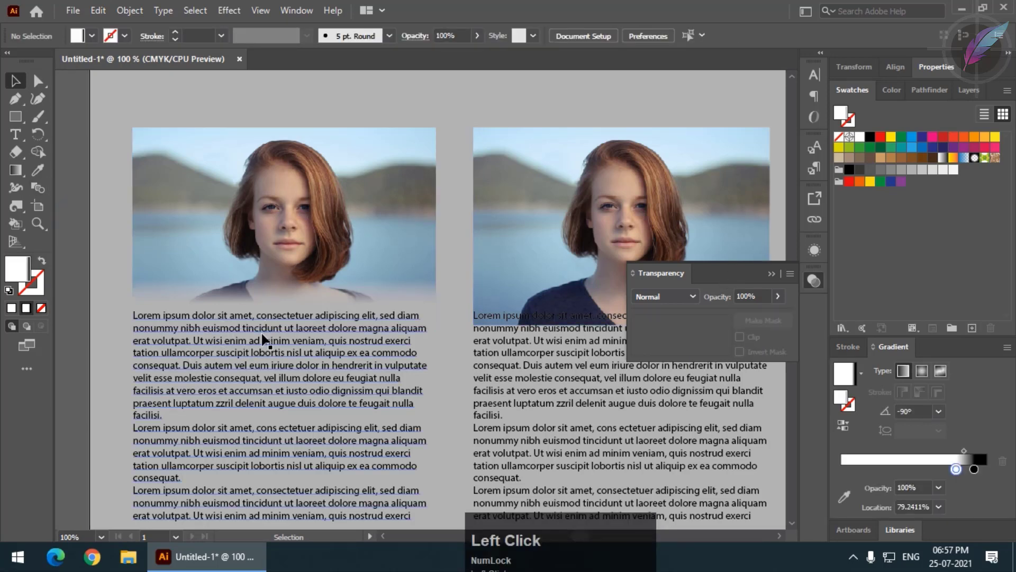
- Move the lorem ipsum text blocks down below the photos
click(511, 350)
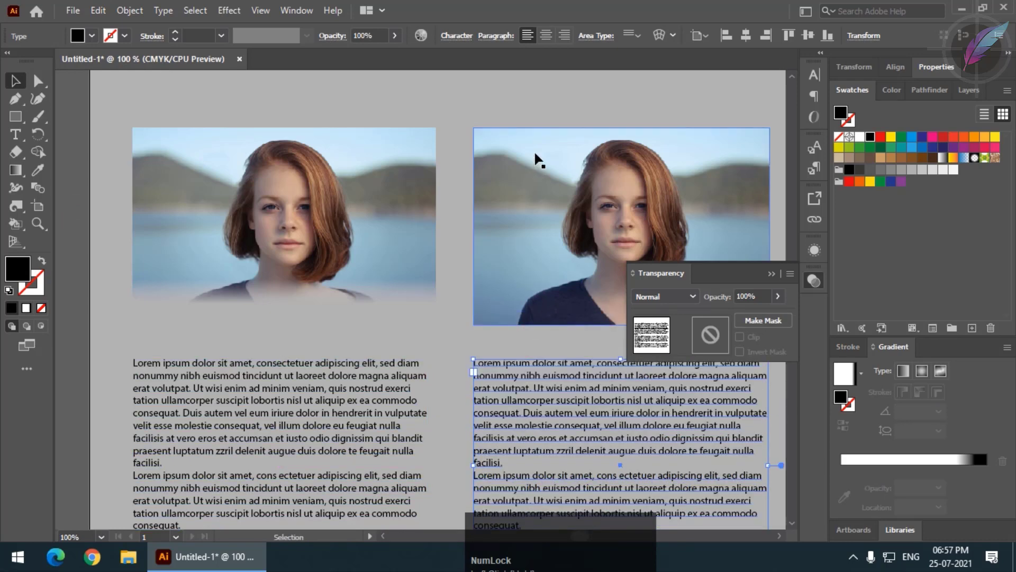
click(77, 335)
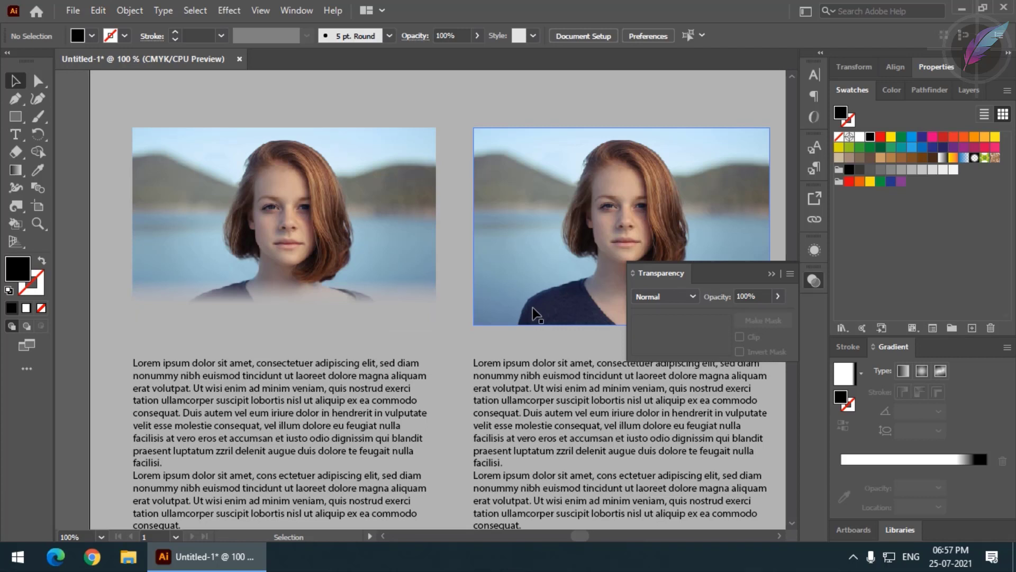
click(345, 259)
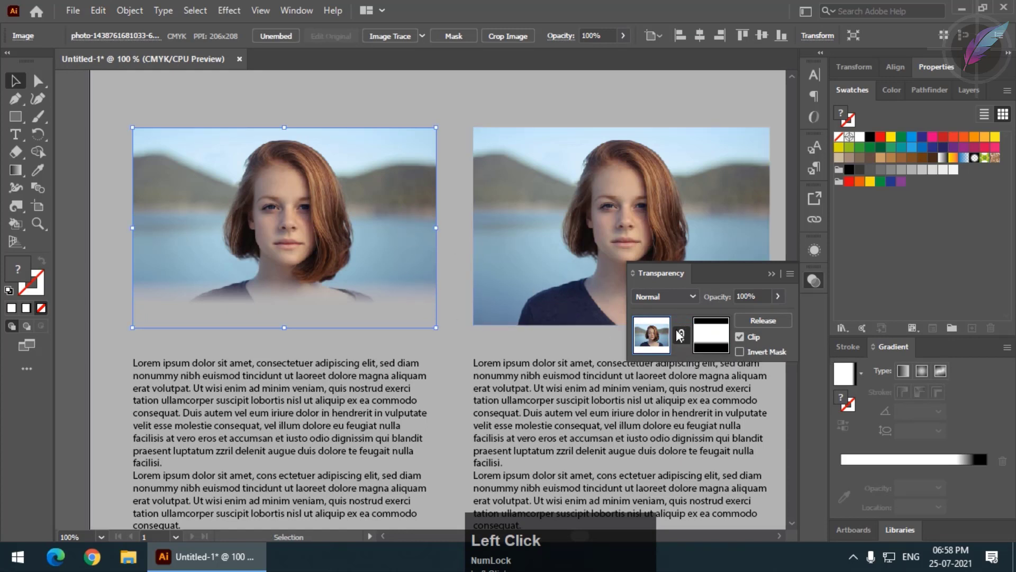
click(688, 340)
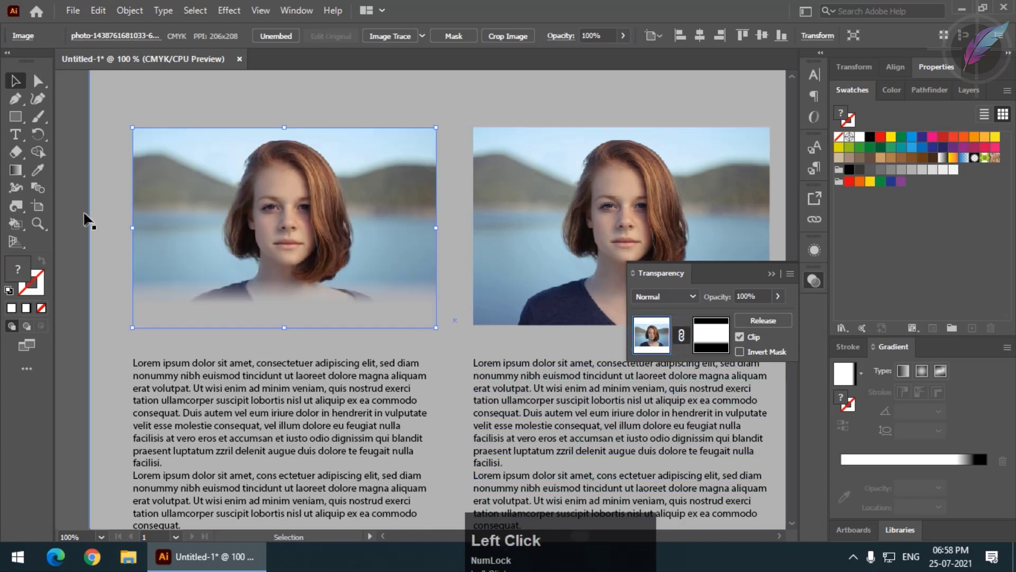
click(80, 245)
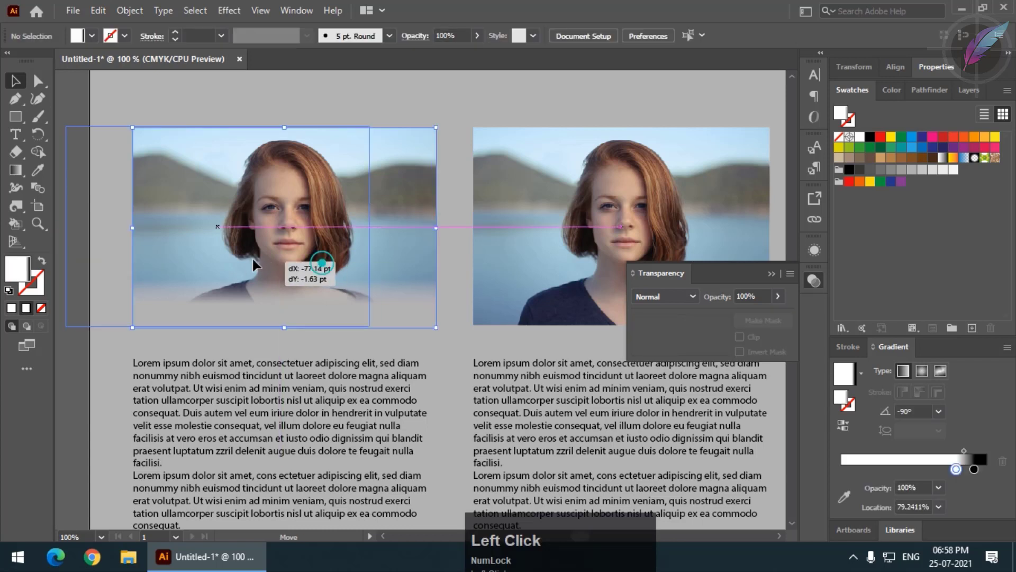
key(ctrl+z)
click(81, 248)
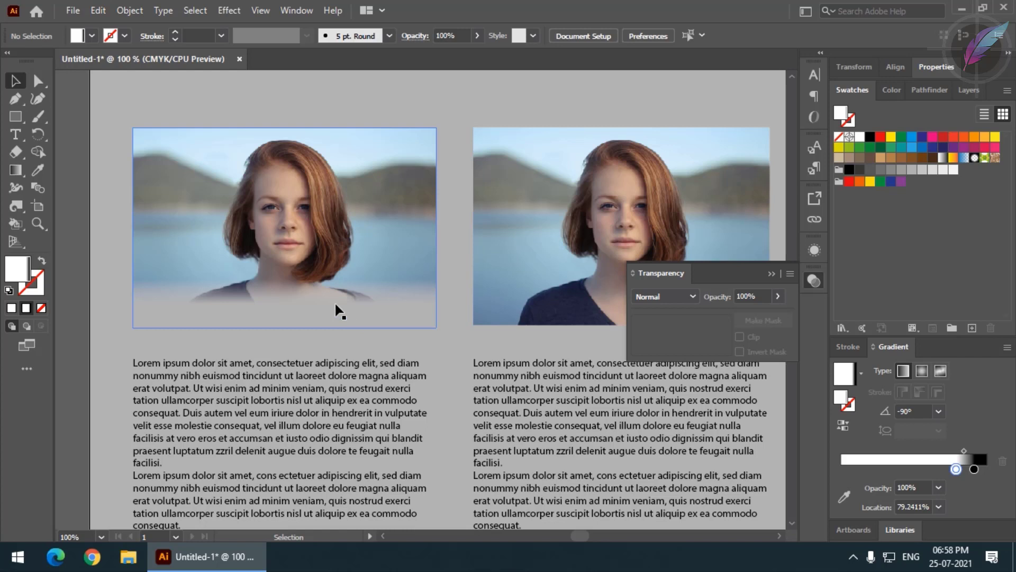
- Draw a tall orange bar over the photo's left part and Alt-drag a duplicate beside it
click(23, 119)
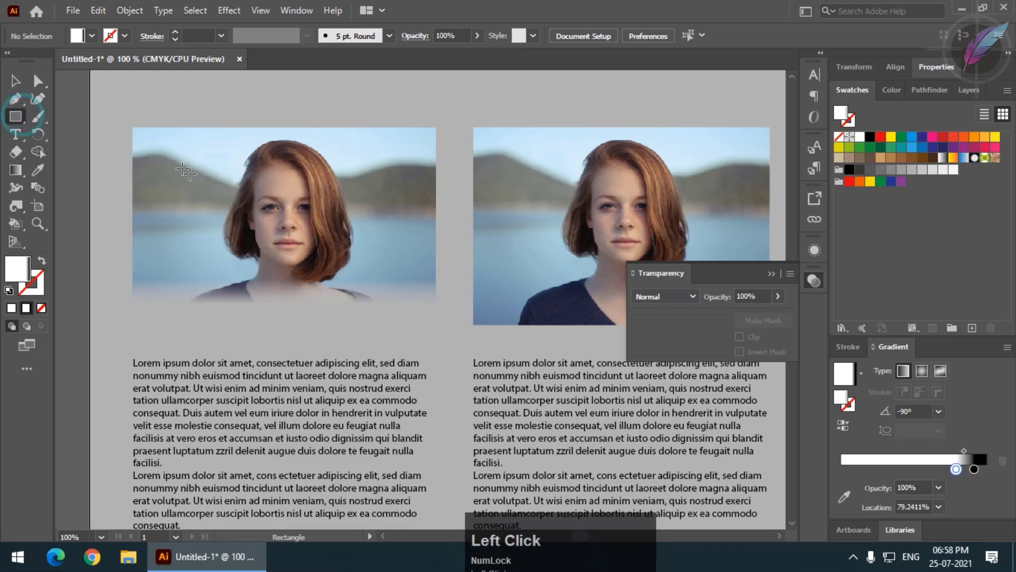
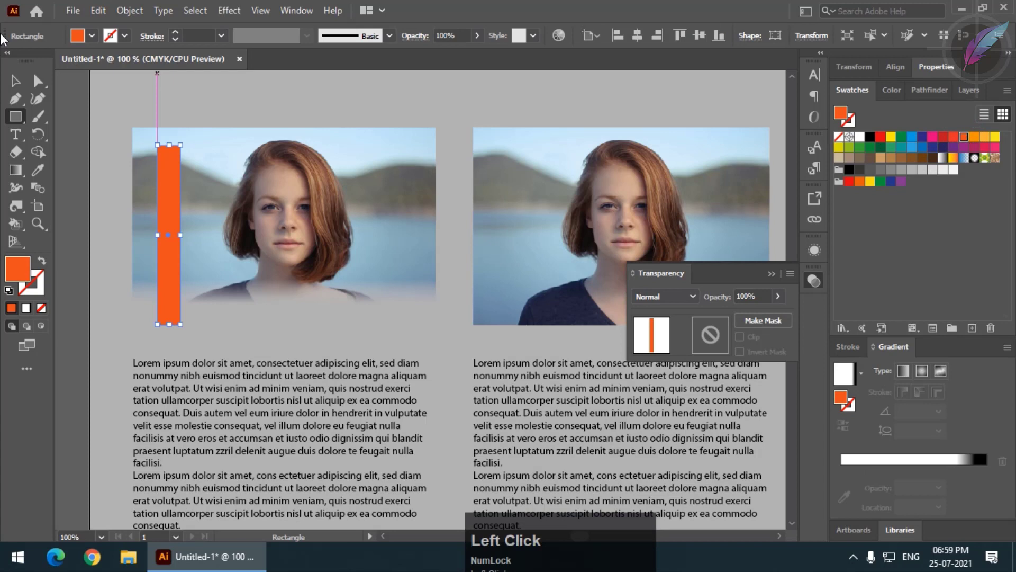
click(19, 86)
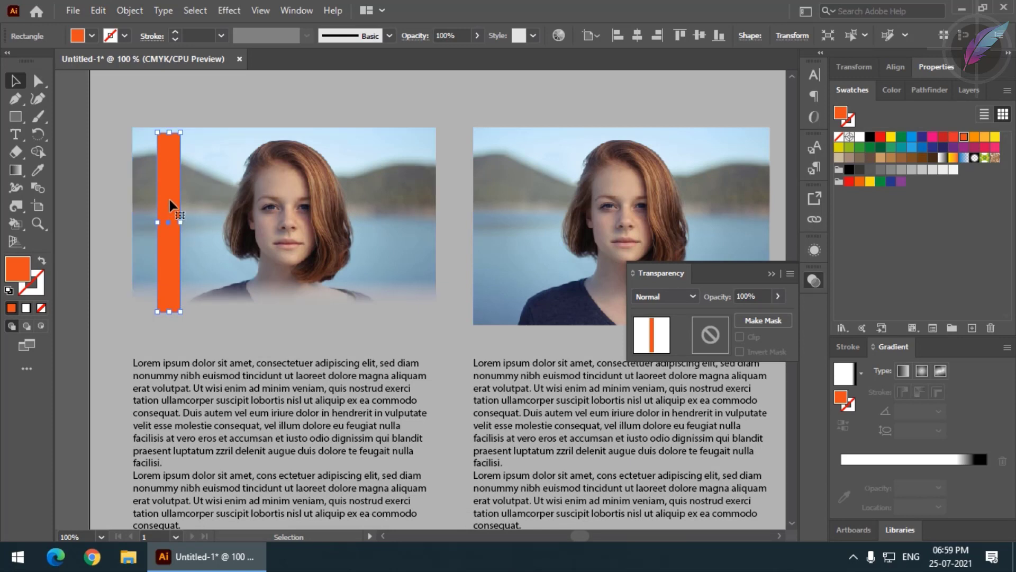
key(alt+Num_Lock)
click(171, 194)
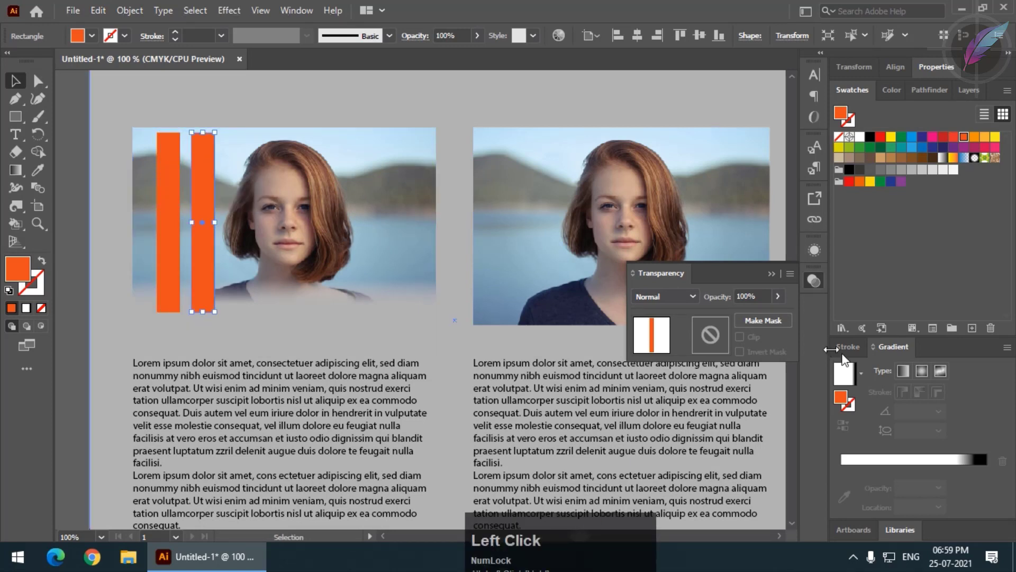
- Fill the duplicate with the White, Black gradient, lay it over the orange bar and select both
click(867, 371)
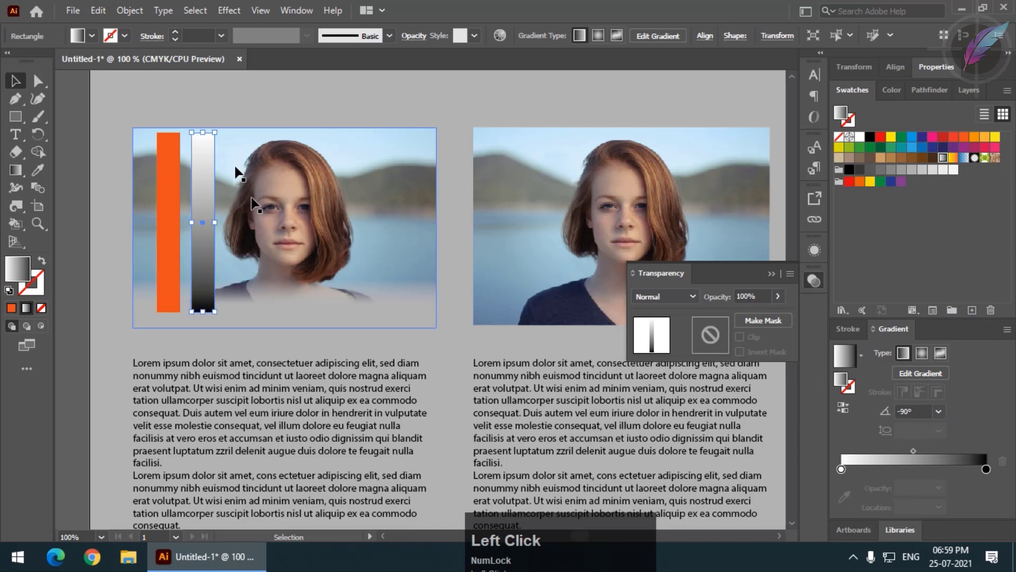
click(18, 82)
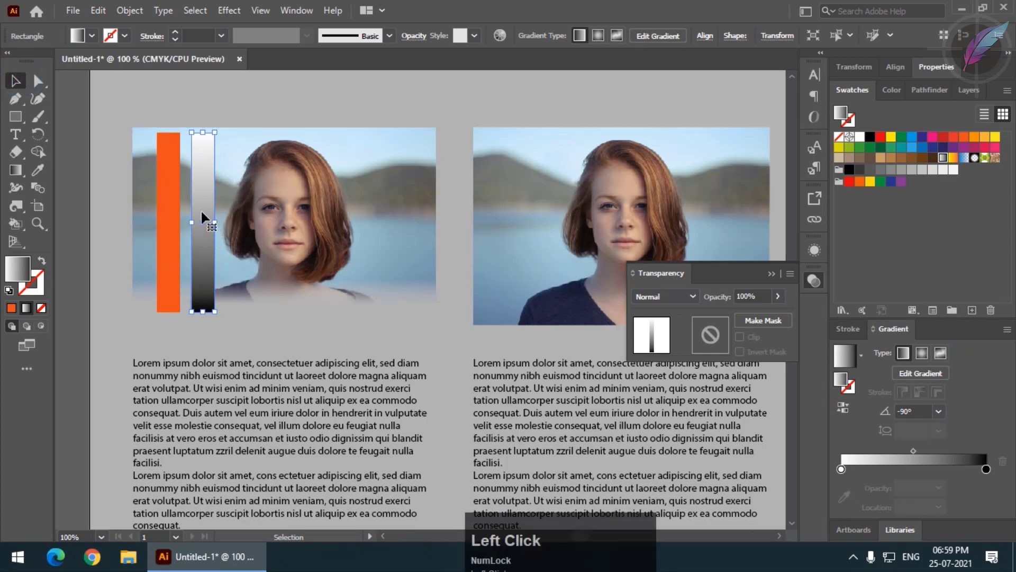
click(208, 218)
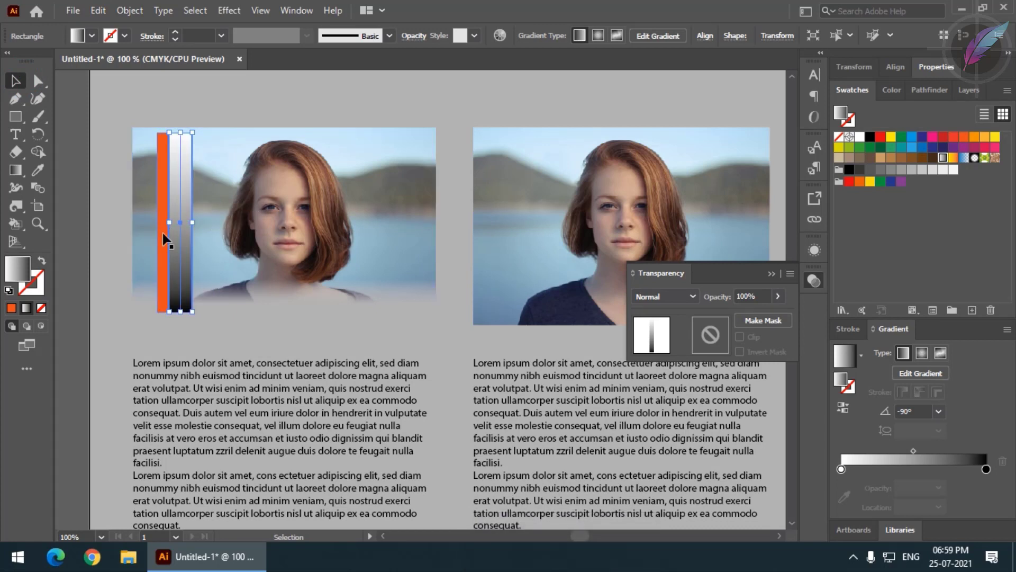
key(shift+Num_Lock)
click(168, 243)
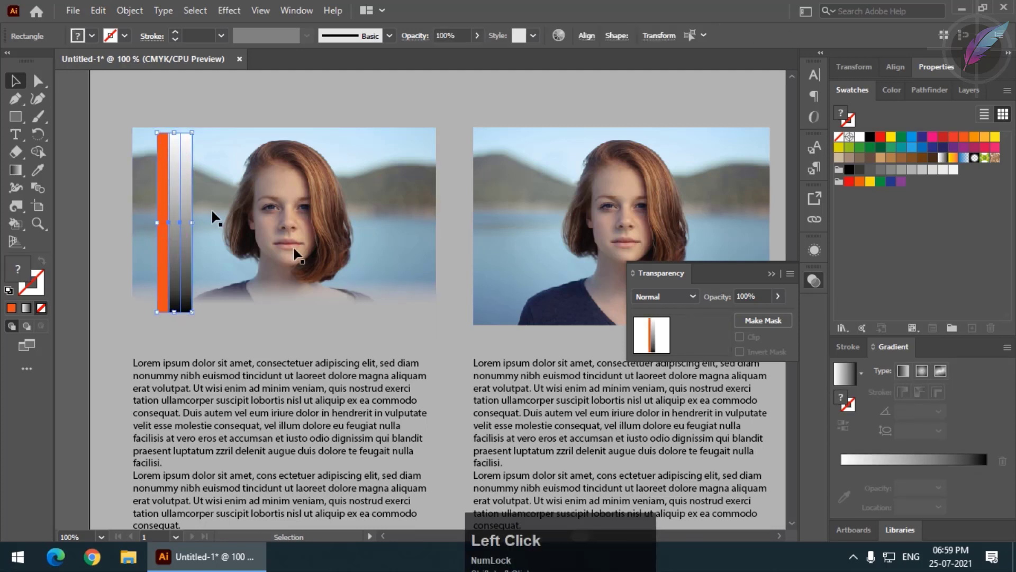
- Make the gradient bar the orange bar's opacity mask and adjust its fade with the Gradient tool
click(761, 326)
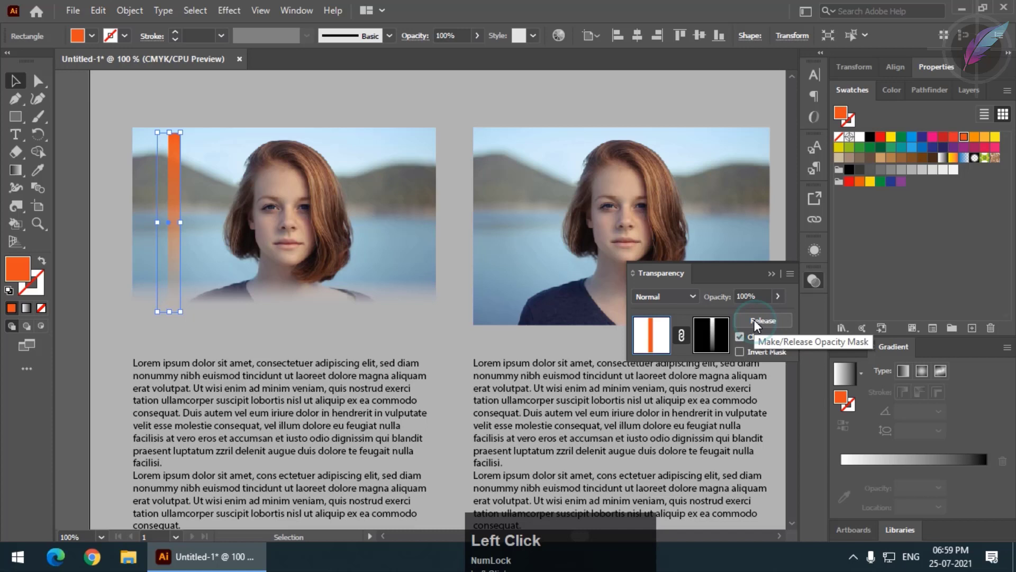
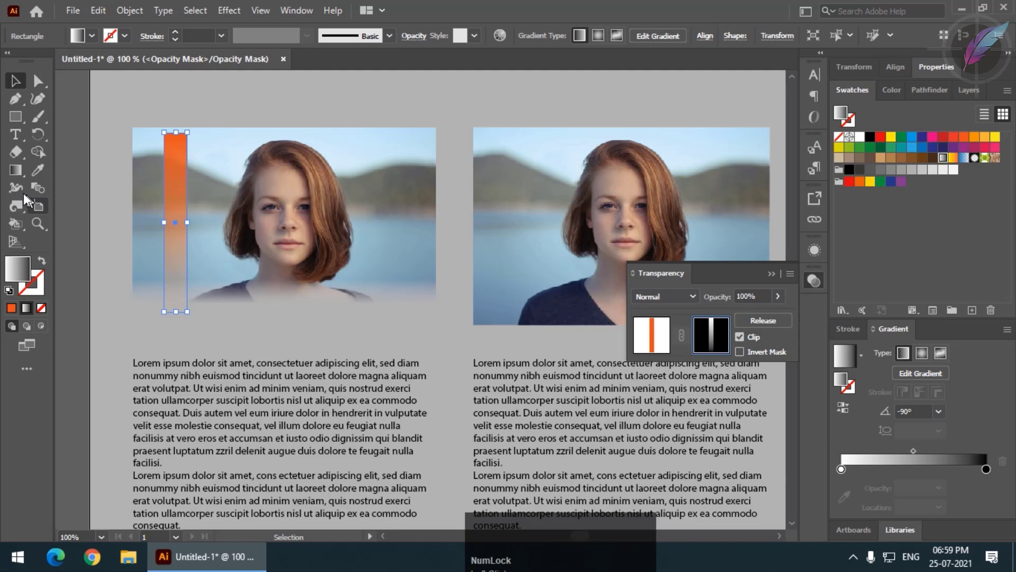
click(19, 175)
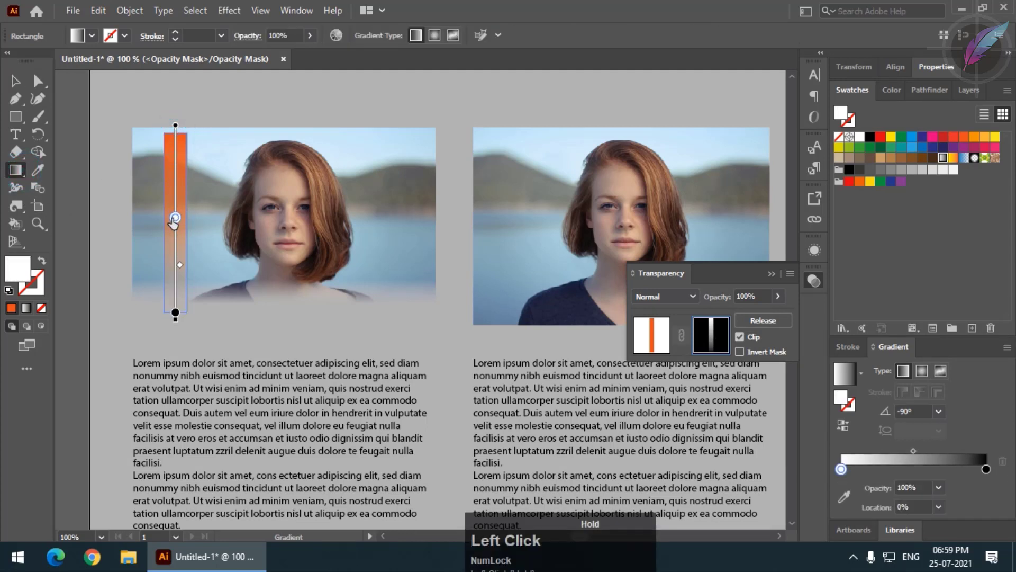
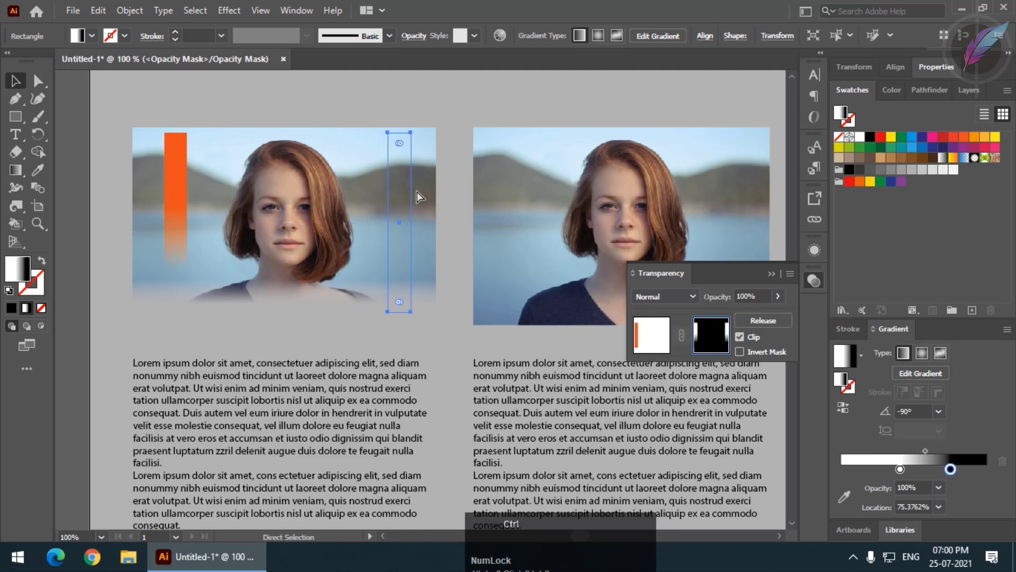
- Exit mask mode, copy the fading bar to the photo's right edge and open its mask for editing
key(z)
click(685, 337)
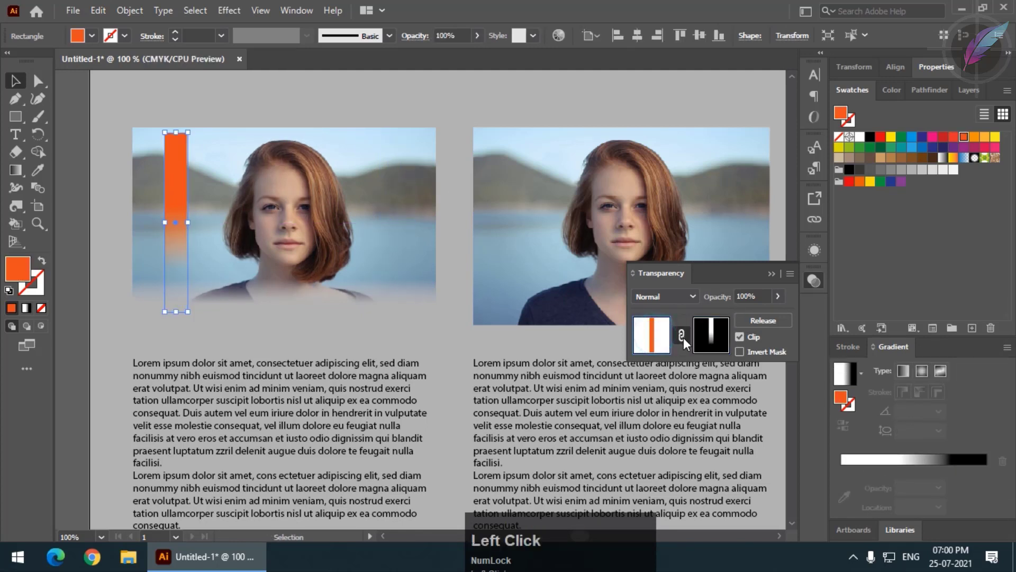
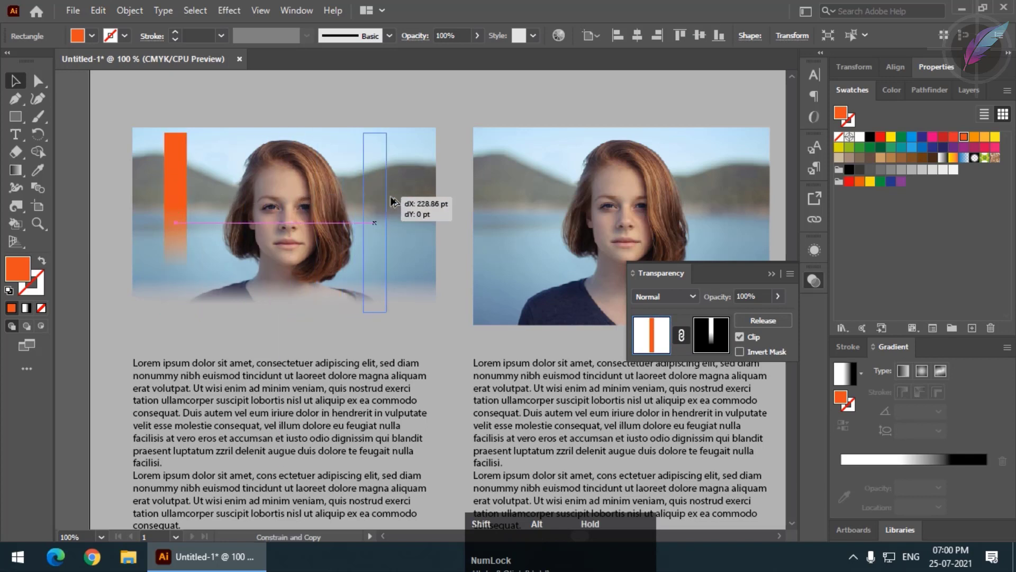
click(438, 104)
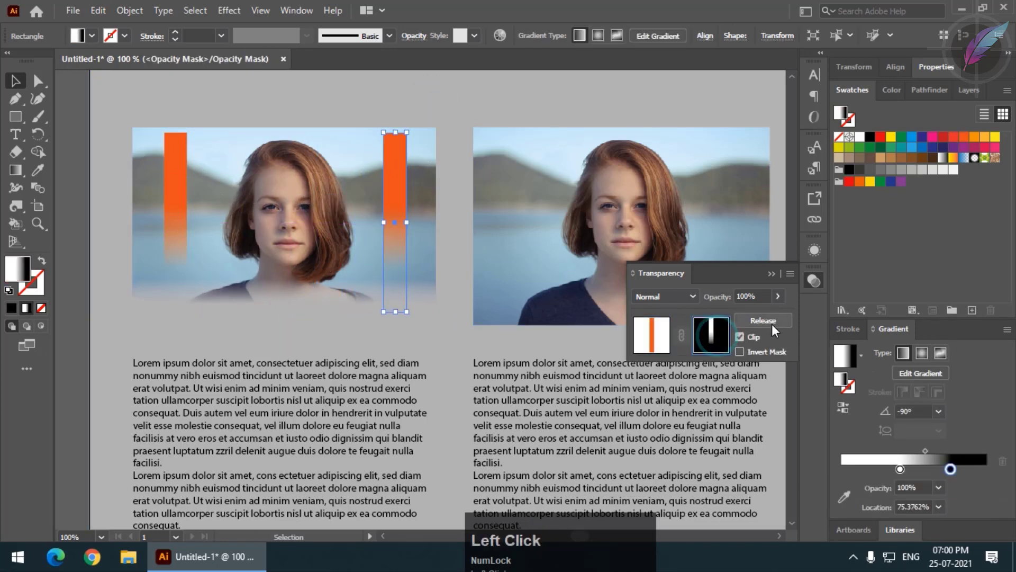
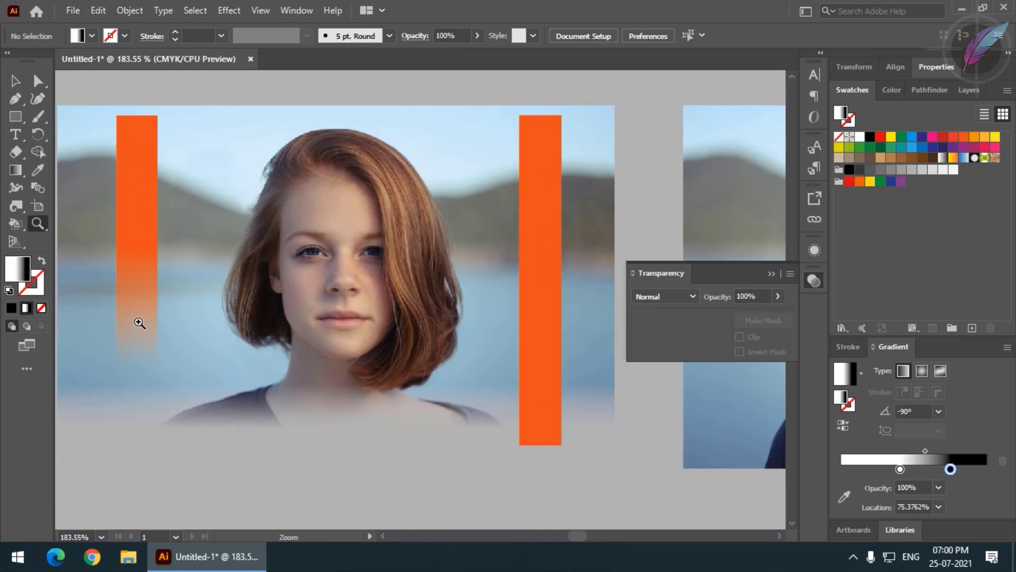
- Fit the artboard in view, dismiss Transparency, and select the orange bars to remove the right-hand one
scroll(down, 3)
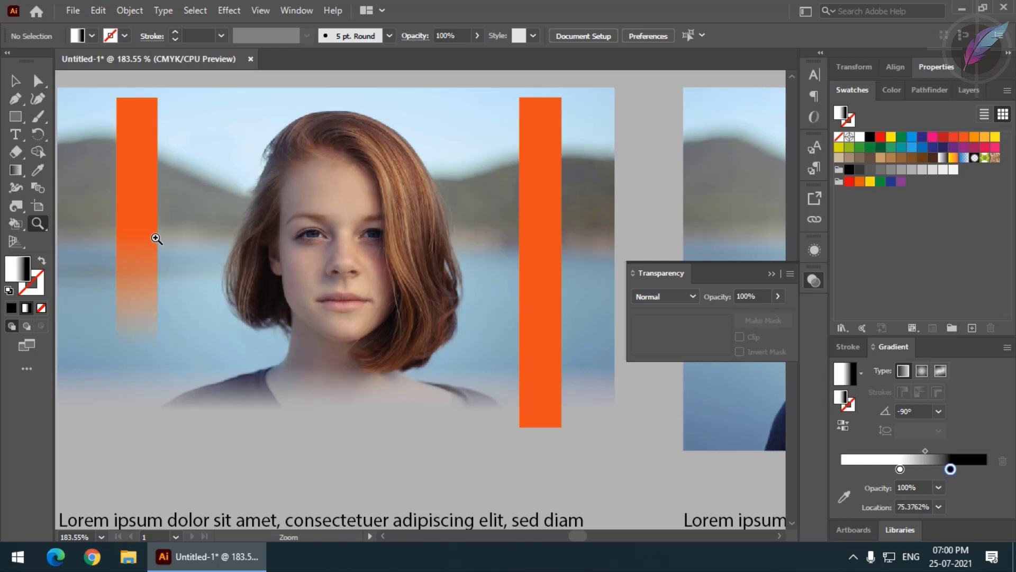
key(ctrl+Num_Lock)
key(ctrl+0)
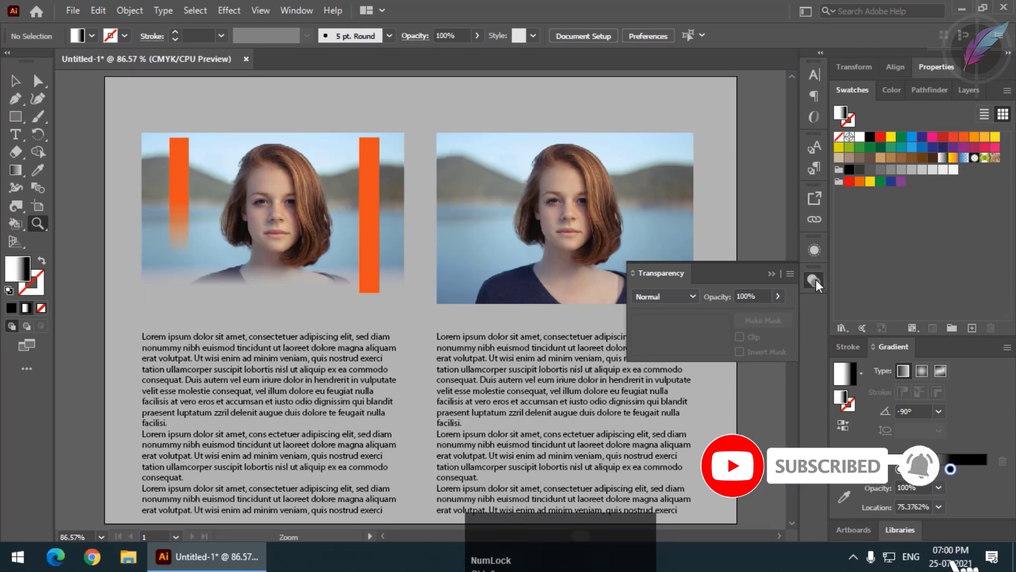
click(821, 284)
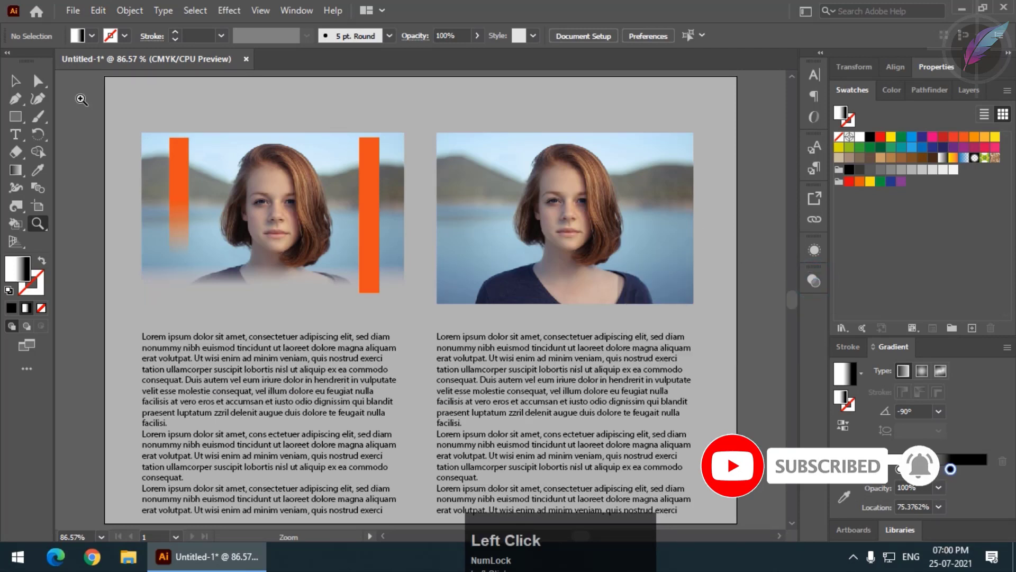
click(25, 83)
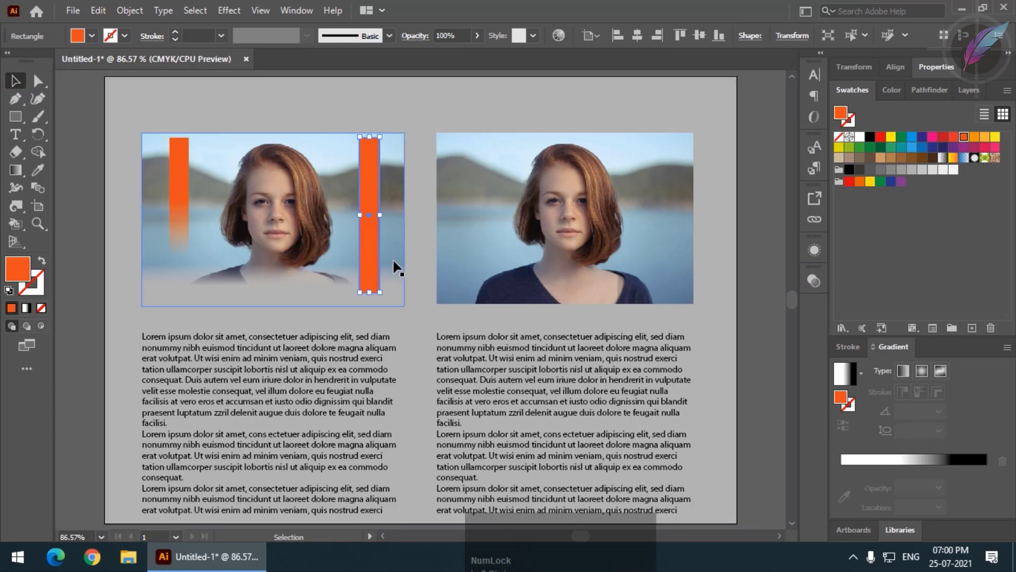
click(191, 175)
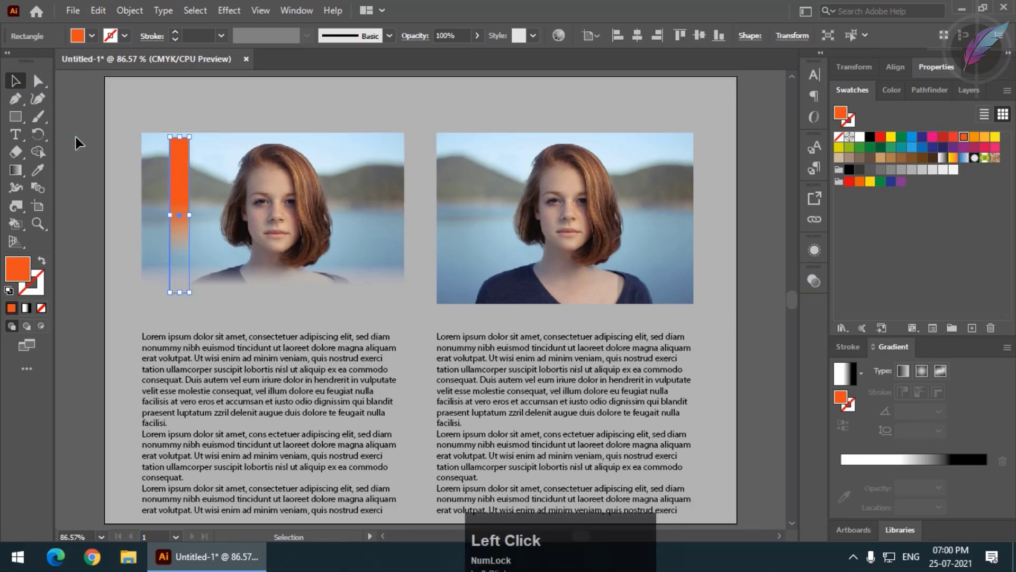